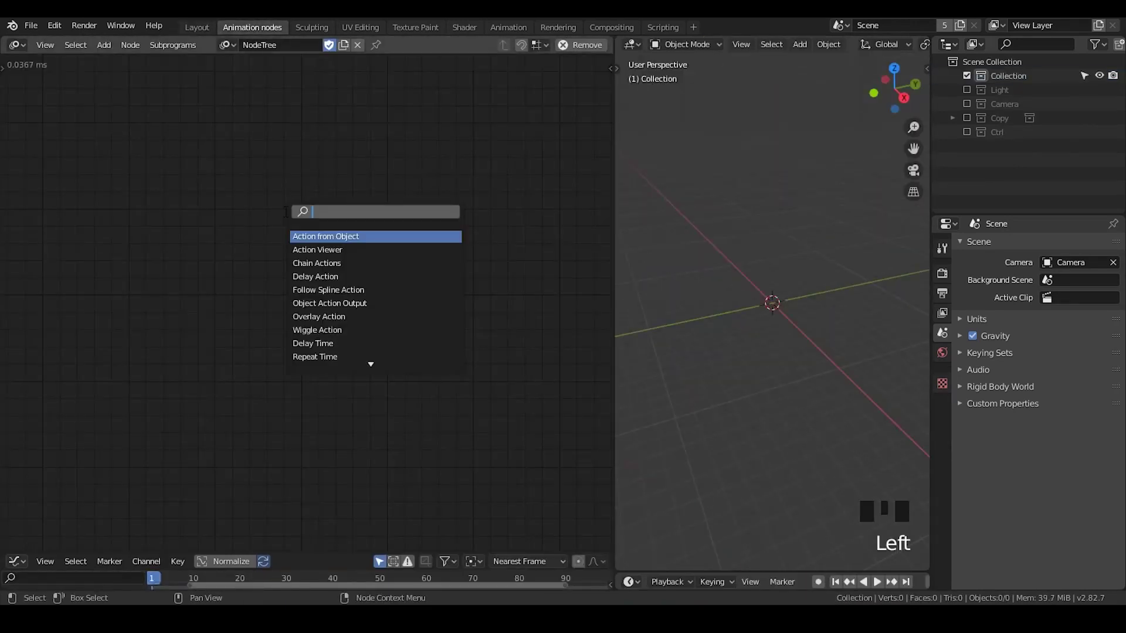
- Feed a Y-axis Distribute Matrices grid (X Divisions 1) into the Spline formation subprogram's points via Replicate Spline
key("ctrl+a")
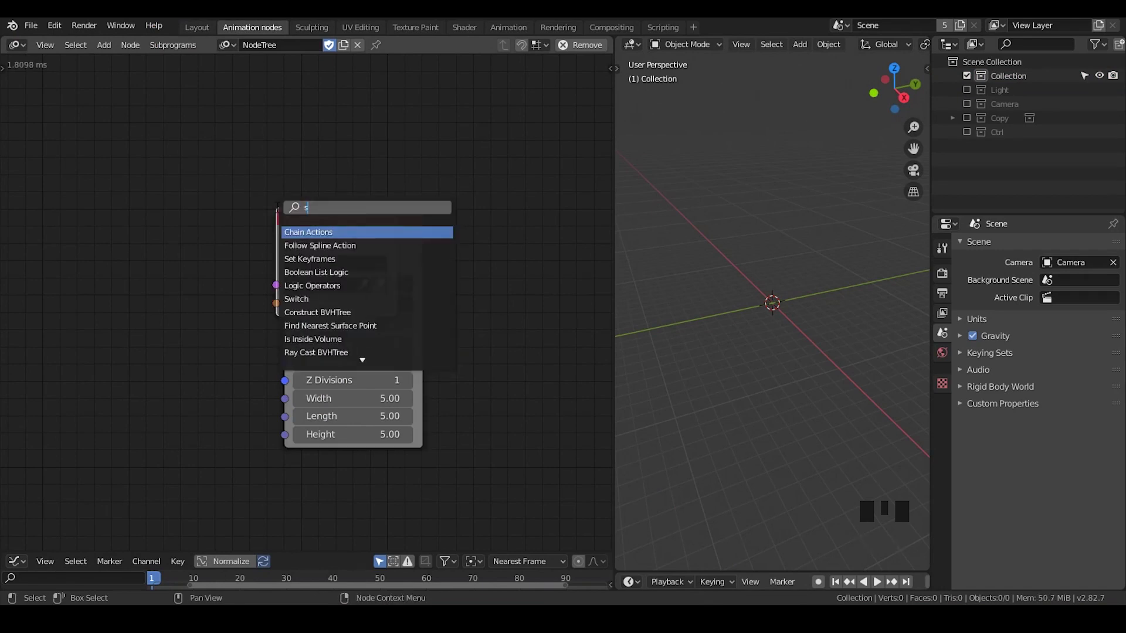
key("ctrl+a")
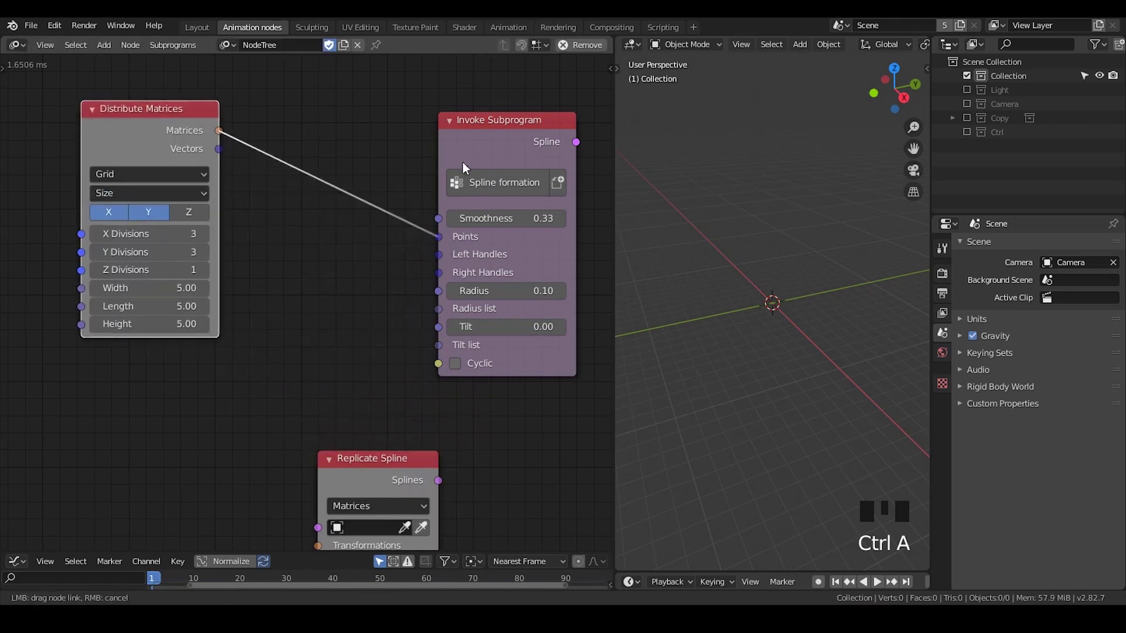
left_click_drag(493, 146, 331, 149)
left_click_drag(330, 149, 243, 208)
key("x")
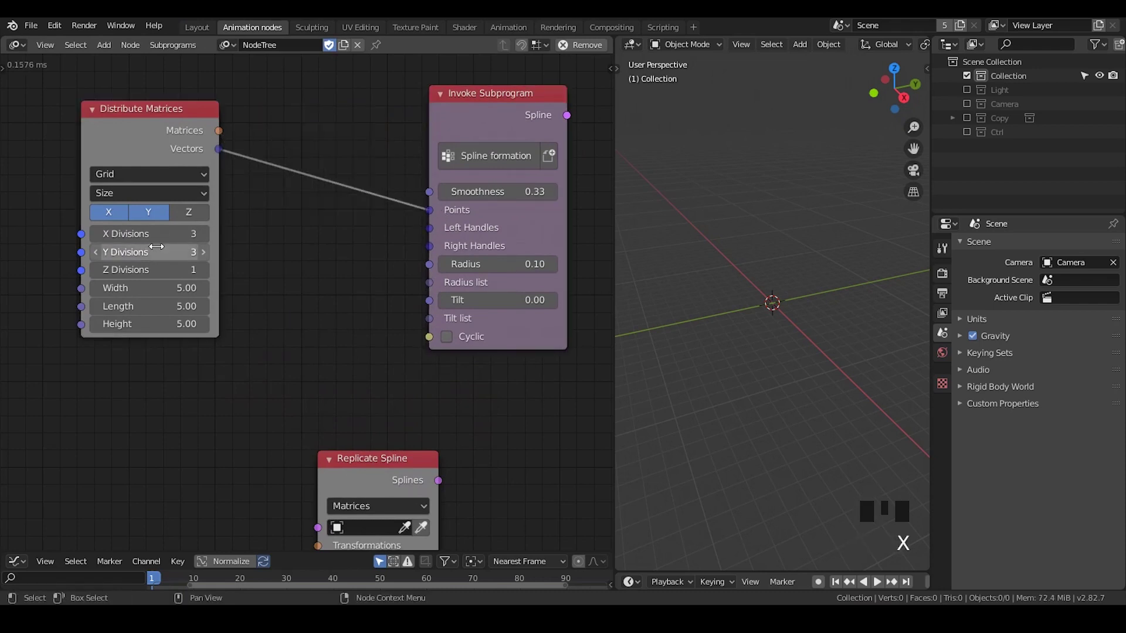
left_click(242, 226)
left_click(128, 216)
left_click_drag(788, 320, 408, 256)
left_click(408, 256)
- Duplicate the grid as an X-axis grid with X Divisions 5, Y Divisions 1, driving Replicate Spline's transformations
key("shift+d")
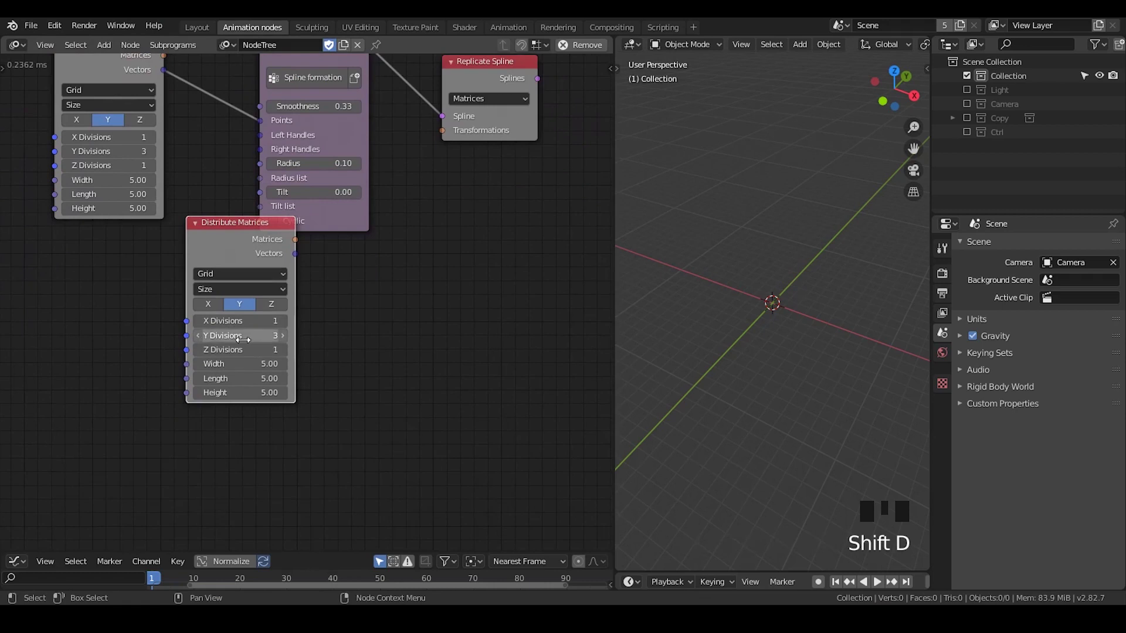
left_click(347, 335)
left_click(248, 311)
left_click(251, 328)
left_click(326, 318)
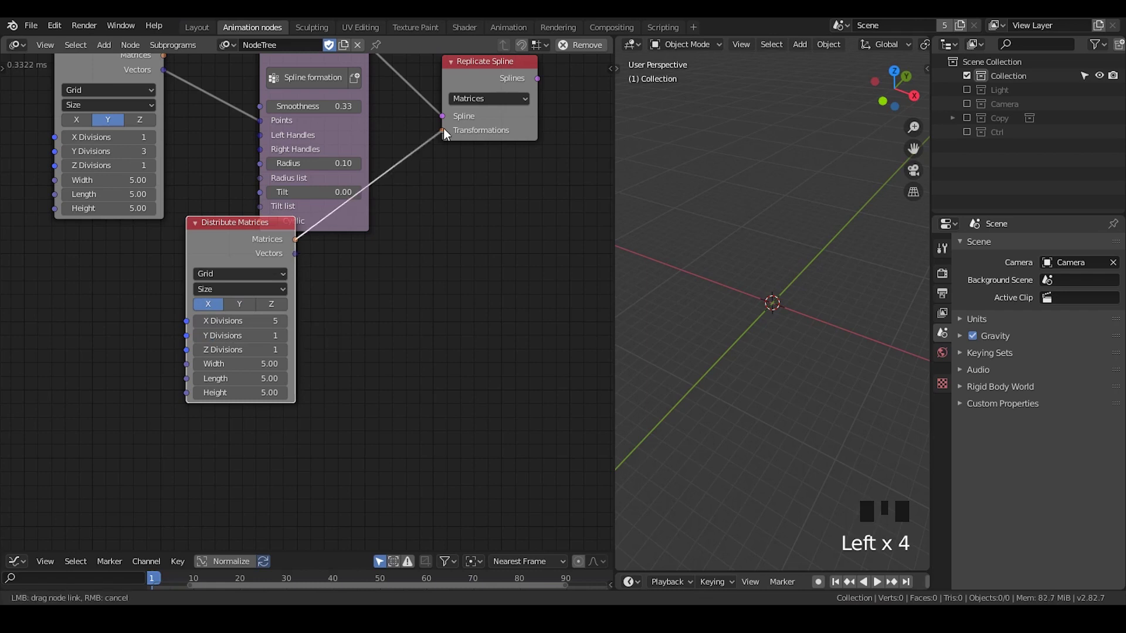
left_click_drag(280, 237, 414, 159)
key("ctrl+a")
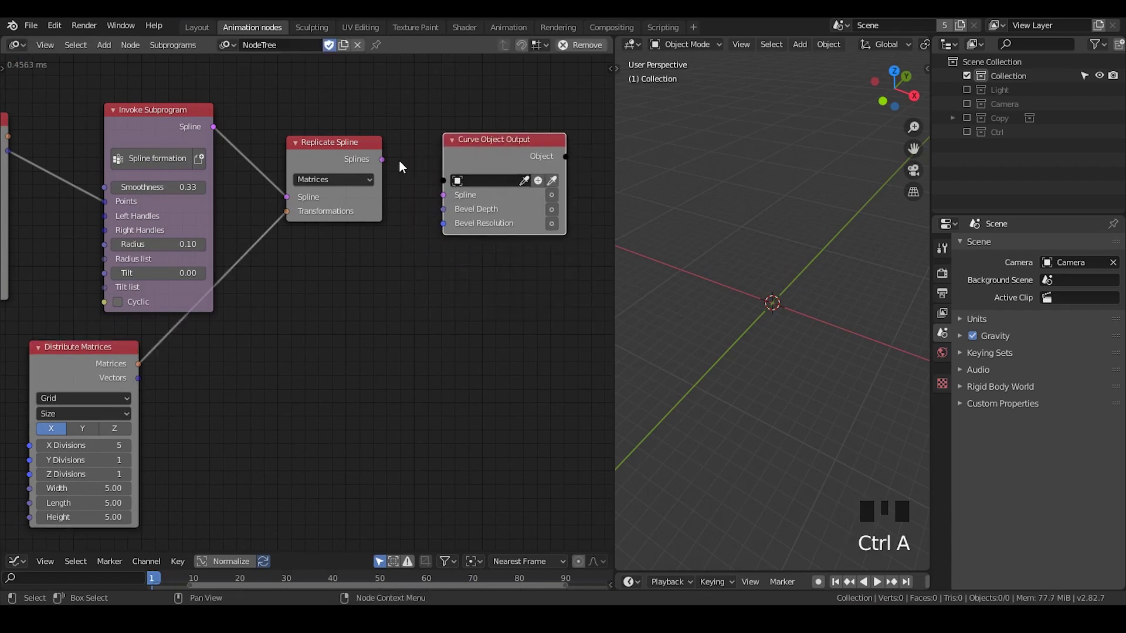
- Send the replicated splines into the Curve Object Output node
left_click(487, 157)
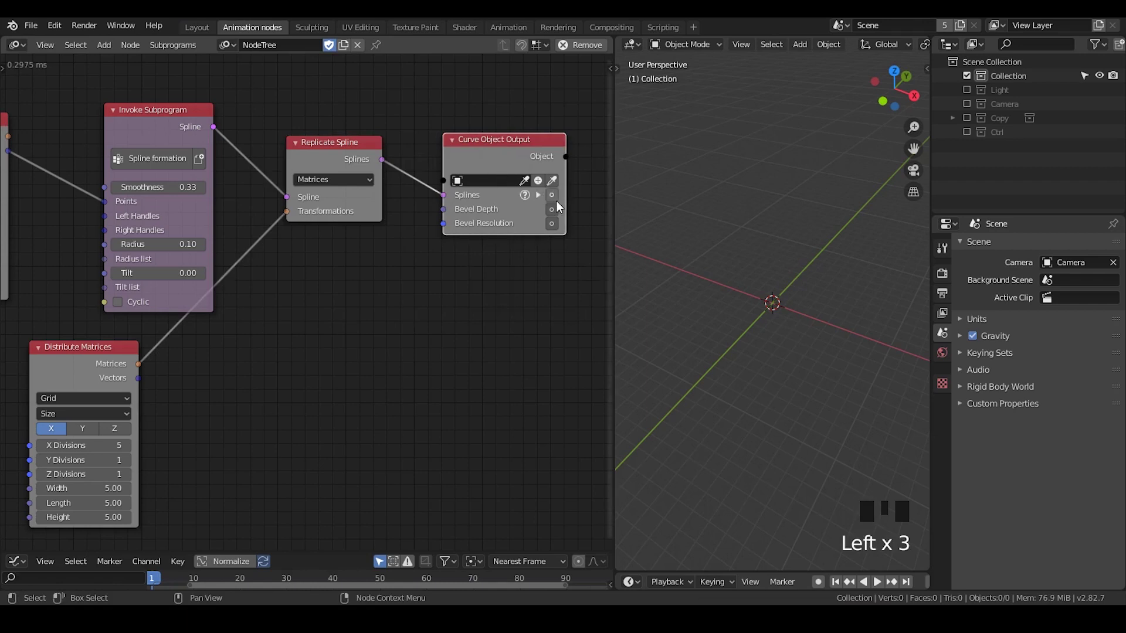
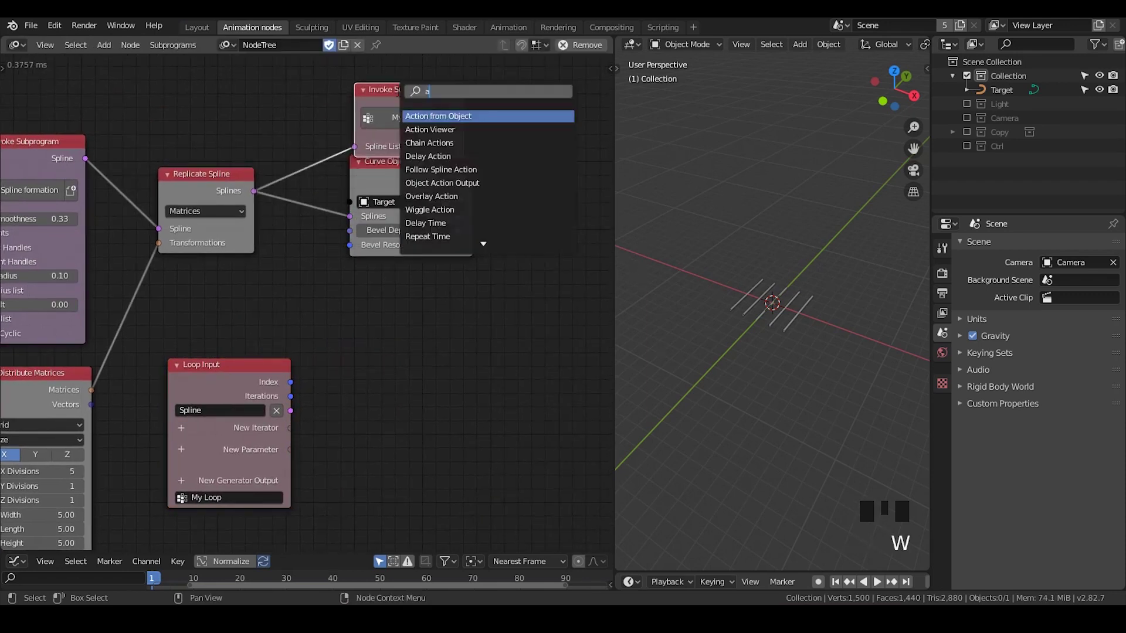
- In My Loop, append a point to the Spline parameter and collect the result in a Spline List output
key("p")
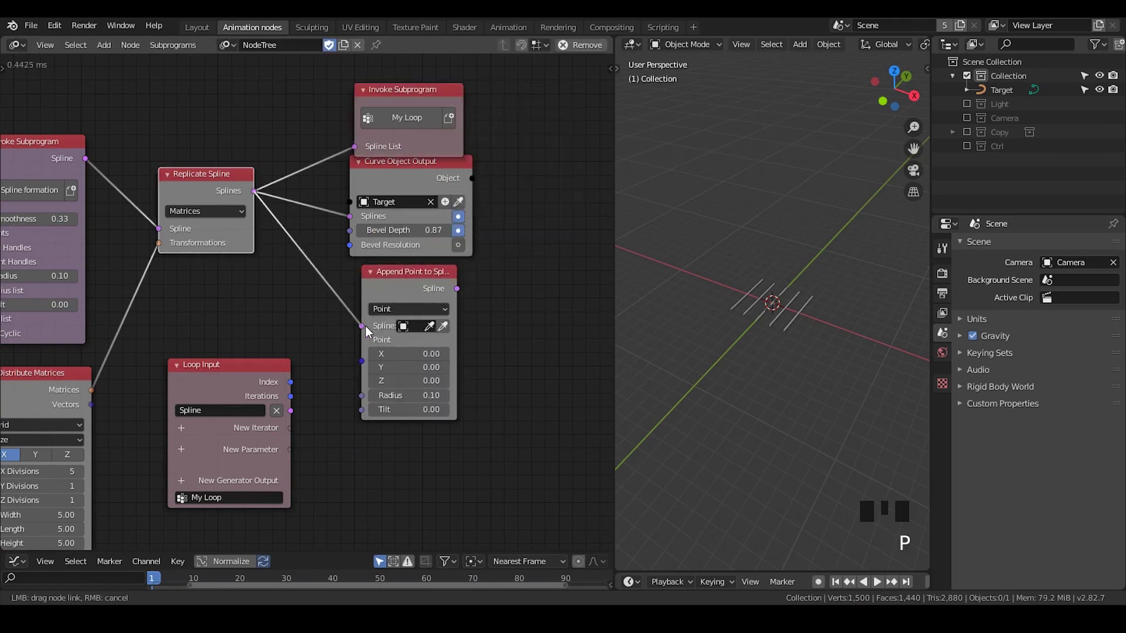
left_click(411, 286)
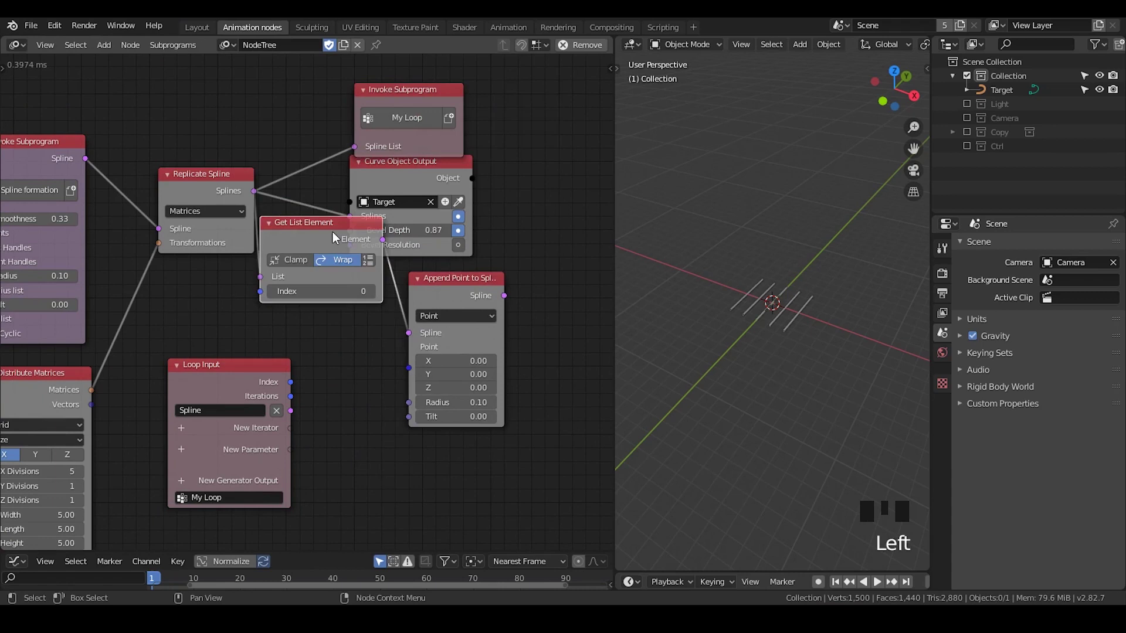
key("x")
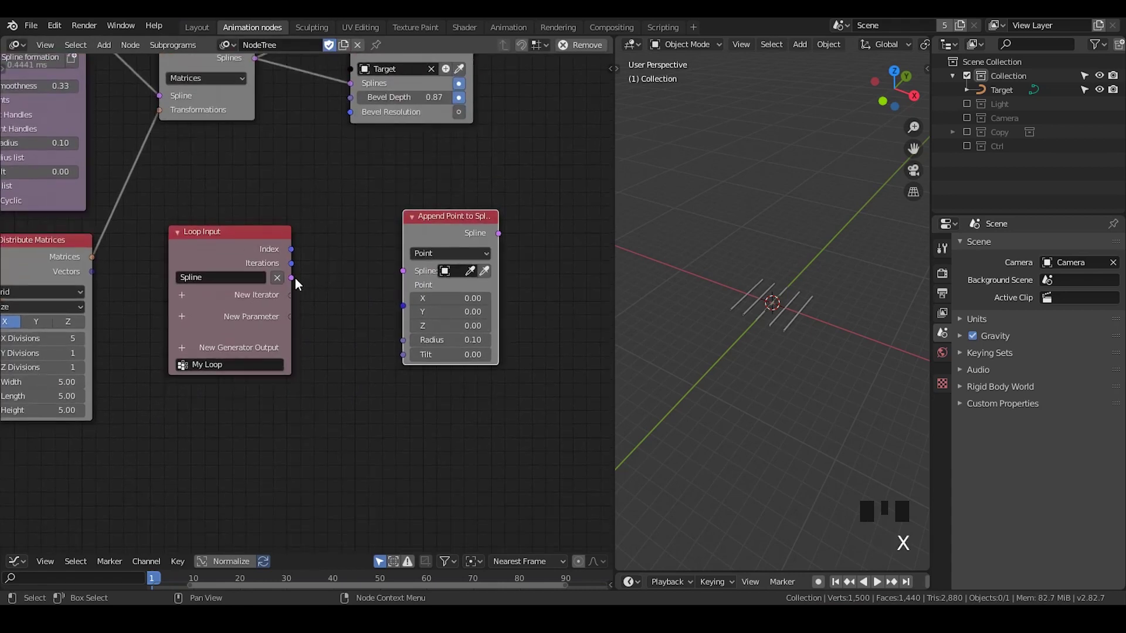
left_click(456, 241)
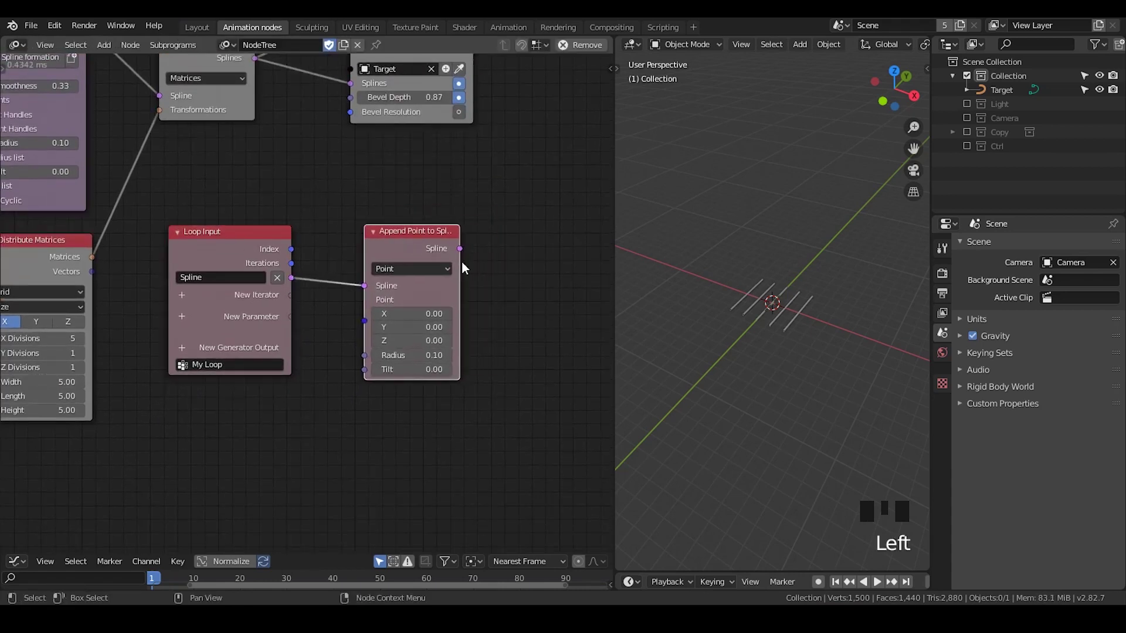
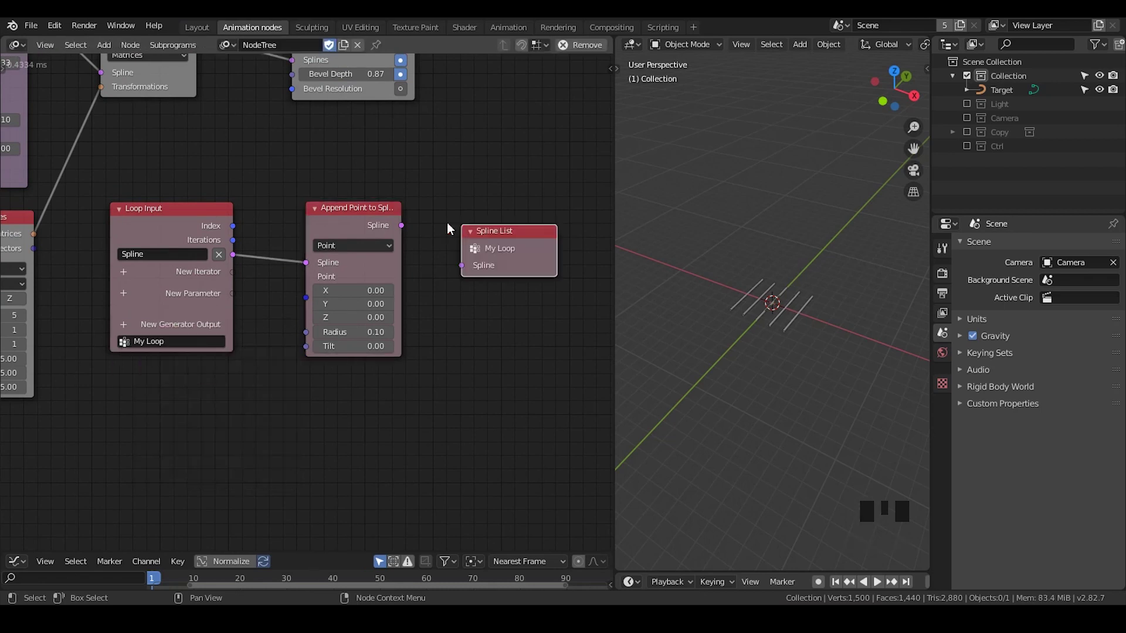
left_click(448, 225)
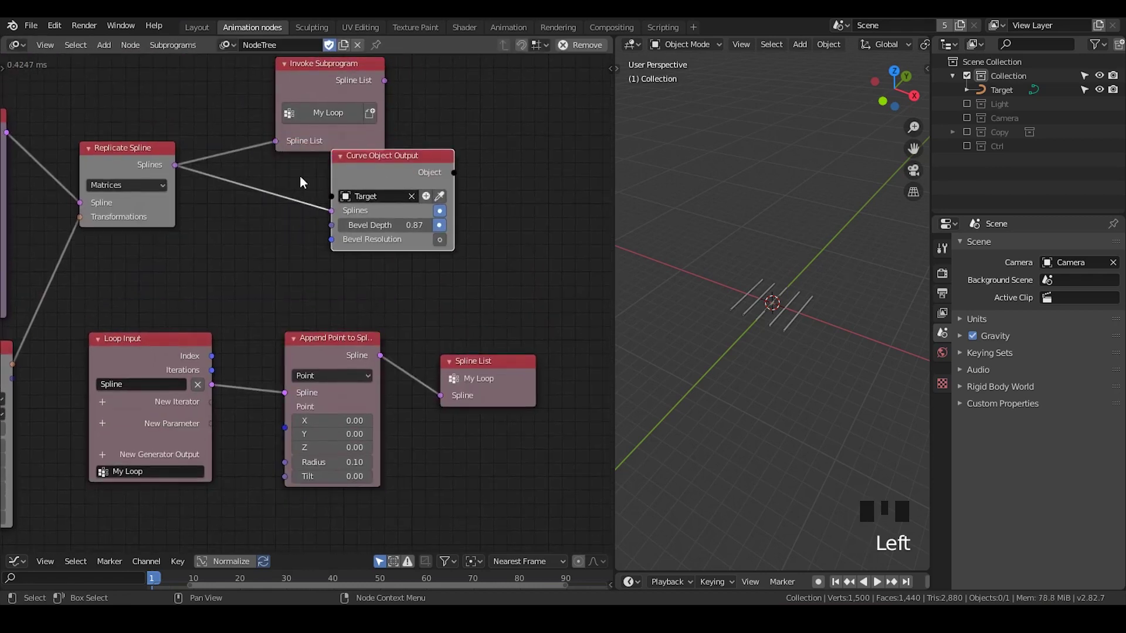
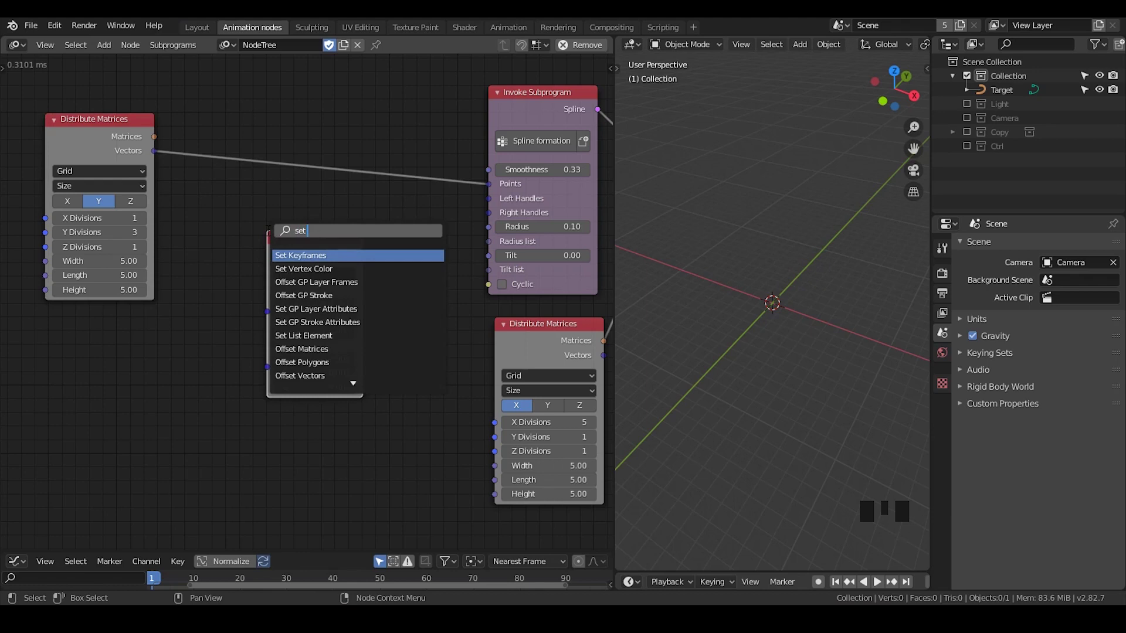
- Drive a Set Range subprogram with a Sinusoidal Mirror Interpolation shown in an Interpolation Viewer
key("ctrl+a")
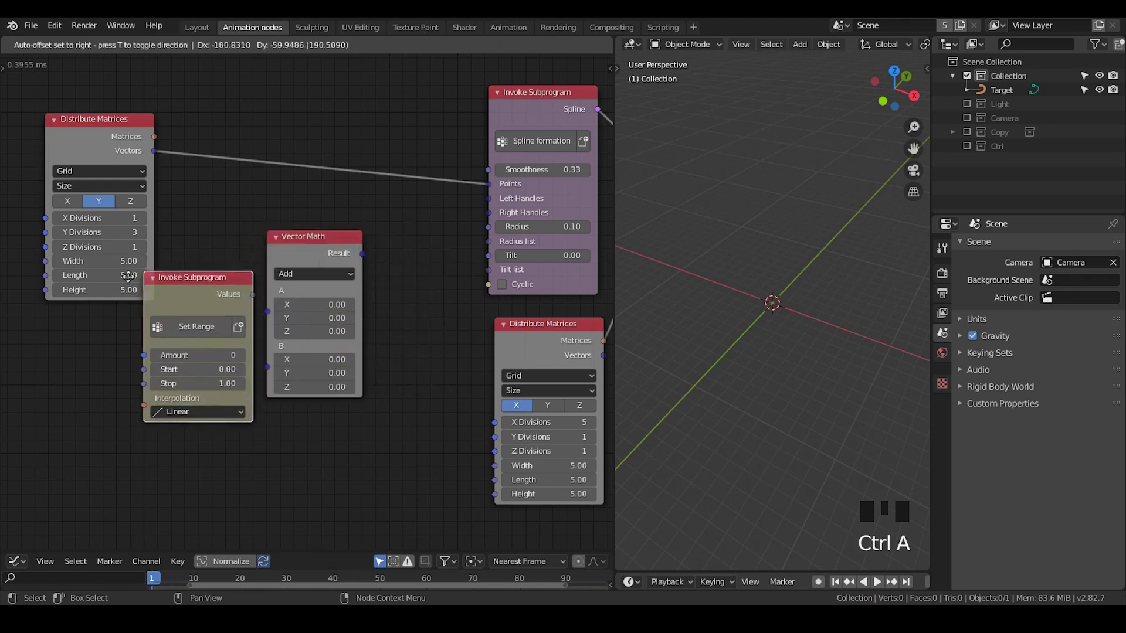
left_click(364, 153)
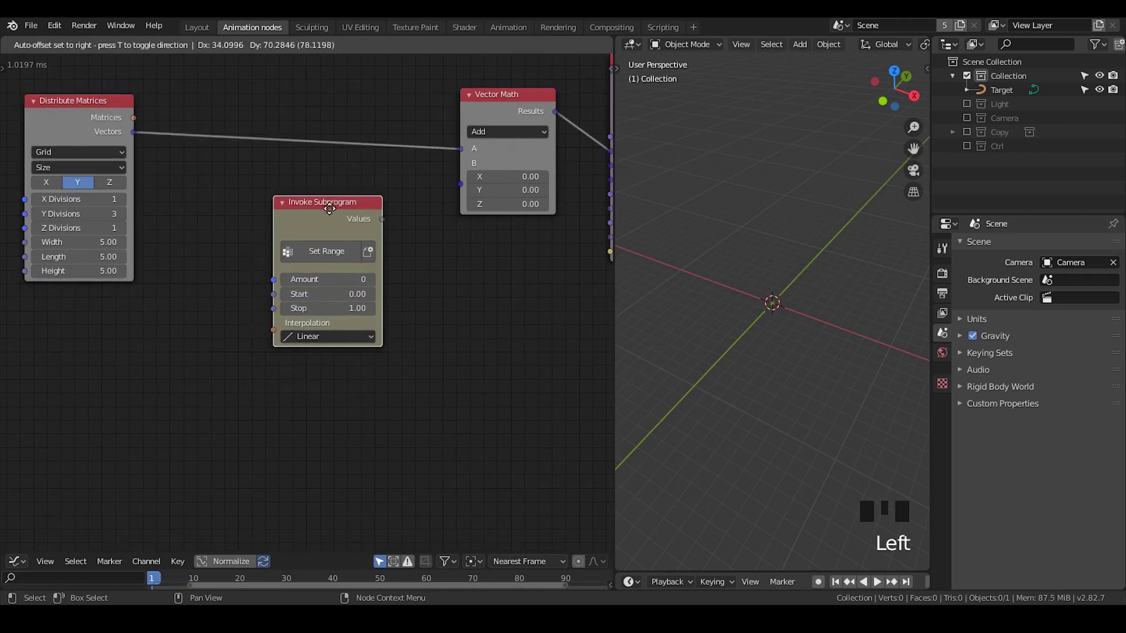
key("r")
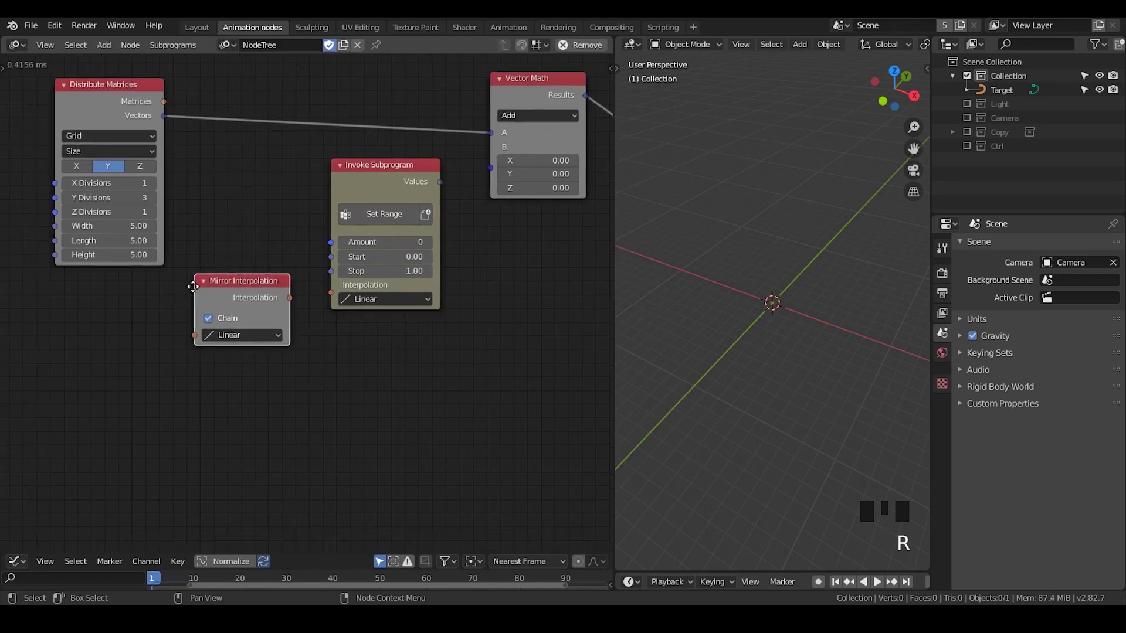
key("w")
left_click(275, 335)
left_click_drag(255, 388, 410, 295)
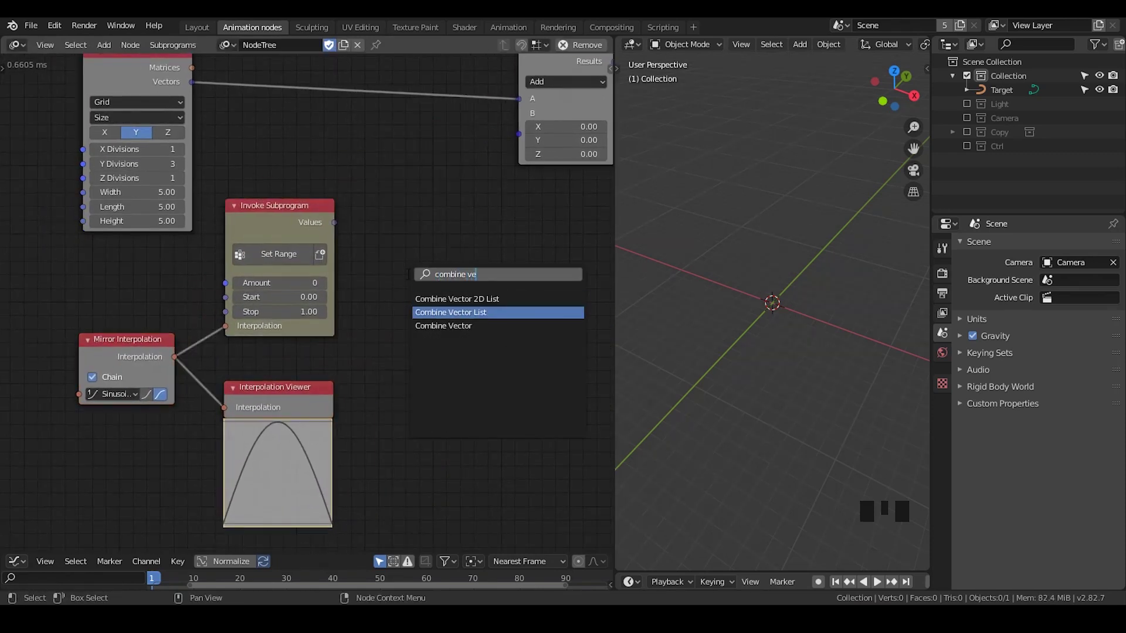
- Combine Set Range's values as the X of vectors and add them to the grid vectors
key("Down")
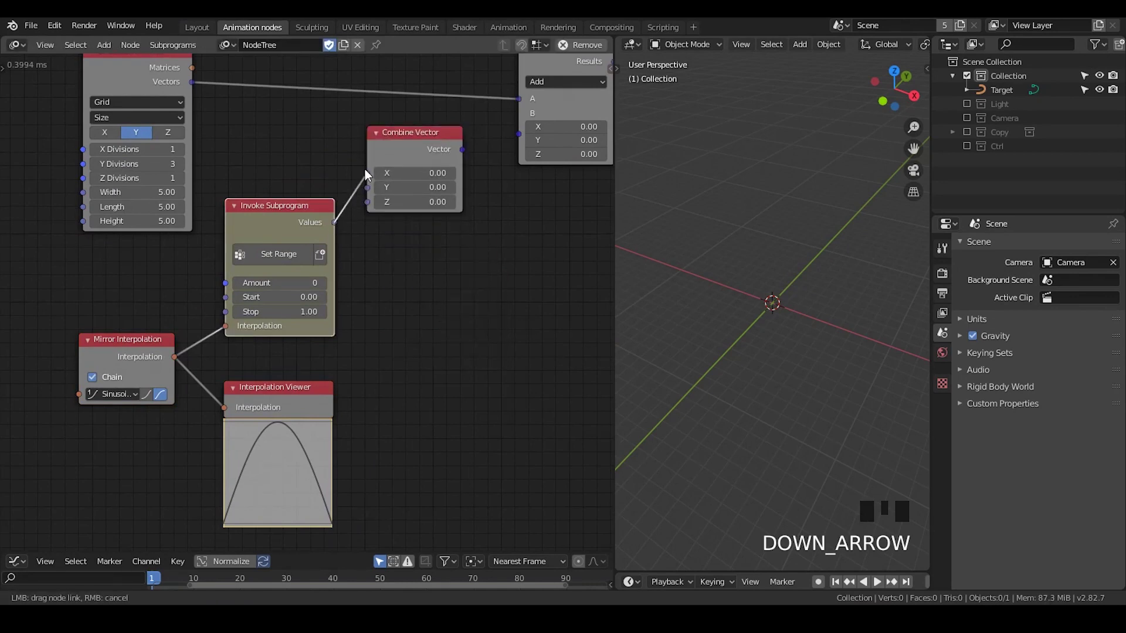
left_click(455, 163)
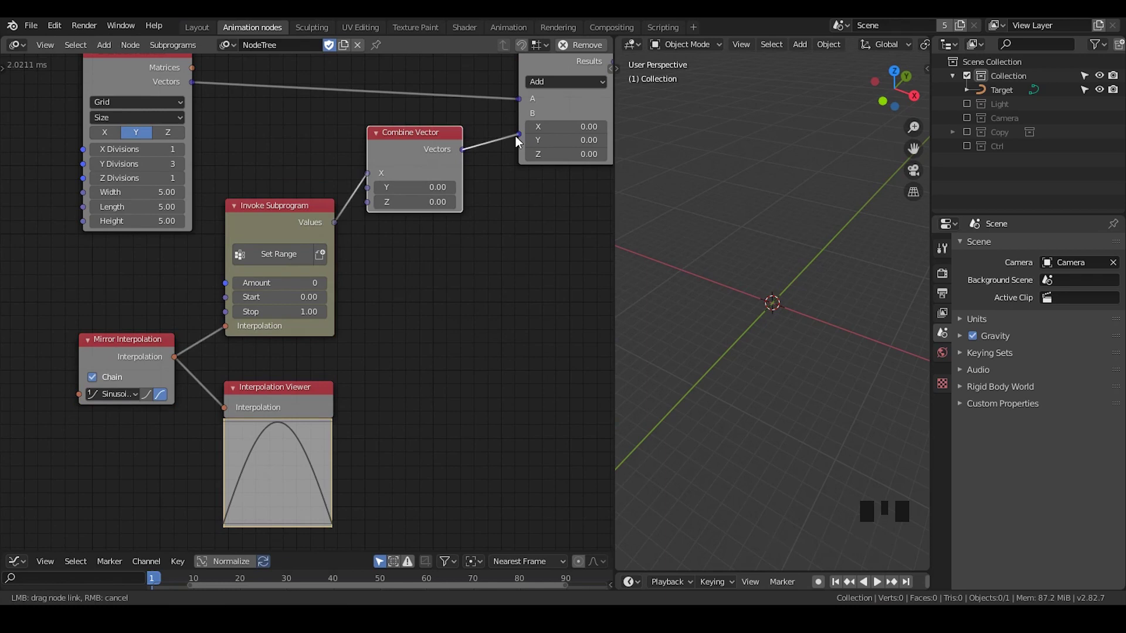
left_click(519, 139)
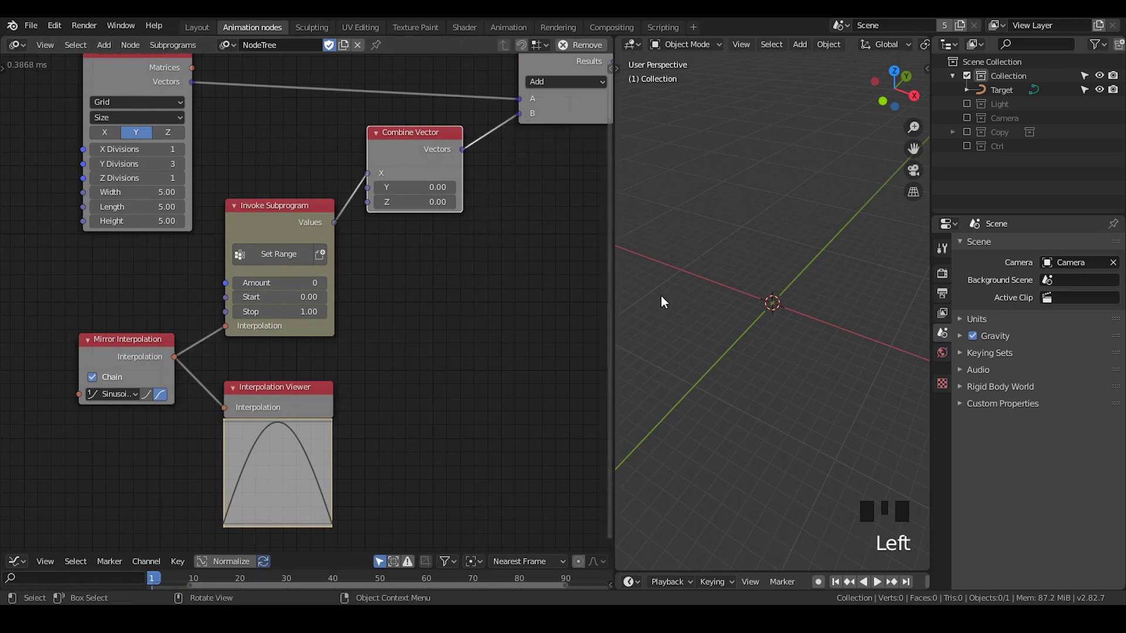
- Route the grid vectors through Get Length into Set Range's Amount
left_click_drag(687, 294, 160, 198)
left_click_drag(160, 198, 487, 166)
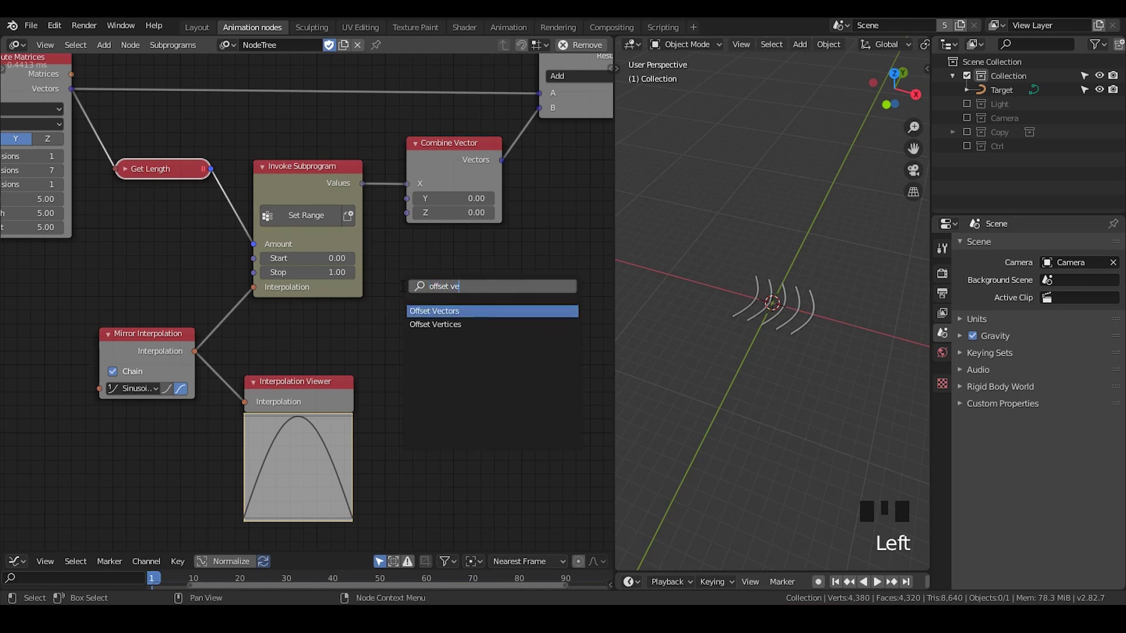
- Replace Vector Math Add with an Offset Vector node offsetting grid vectors by the combined vector list
key("f")
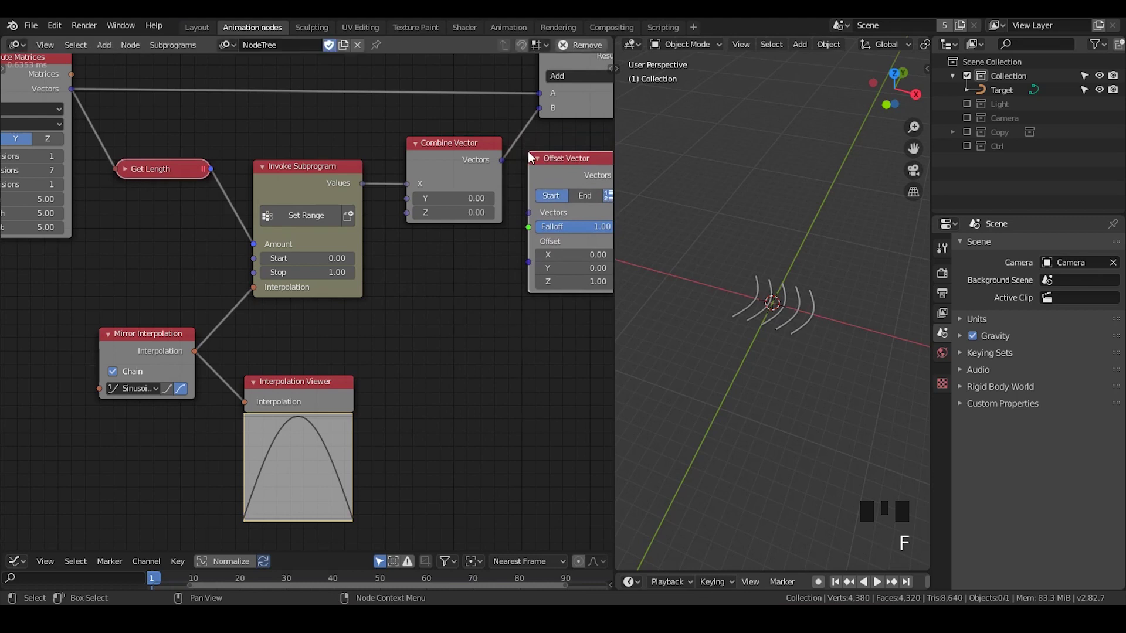
key("x")
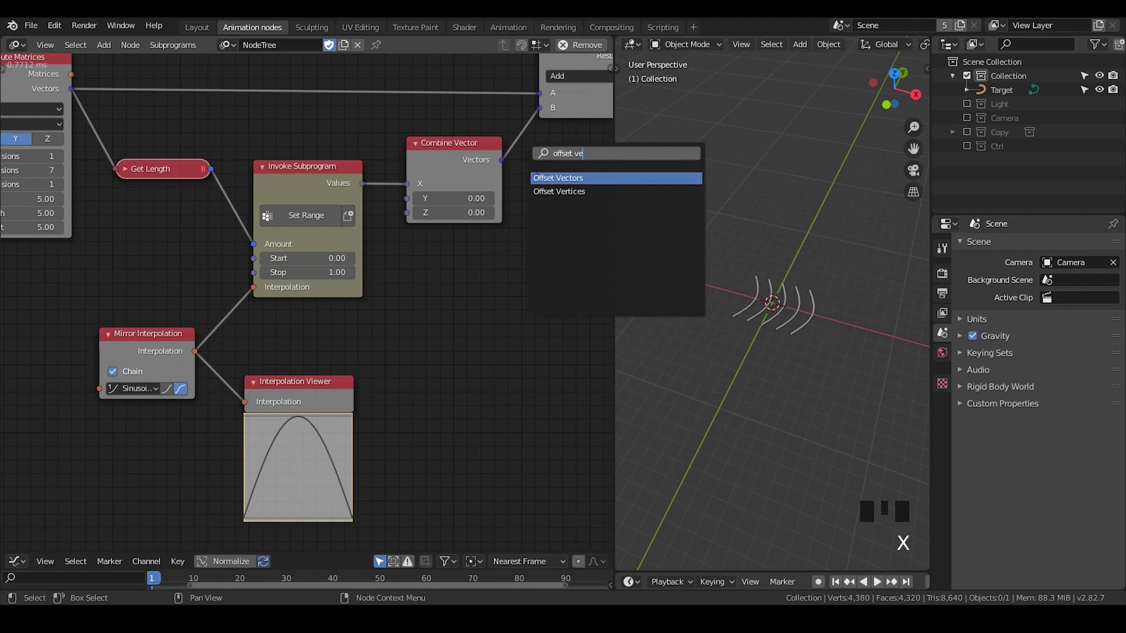
key("f")
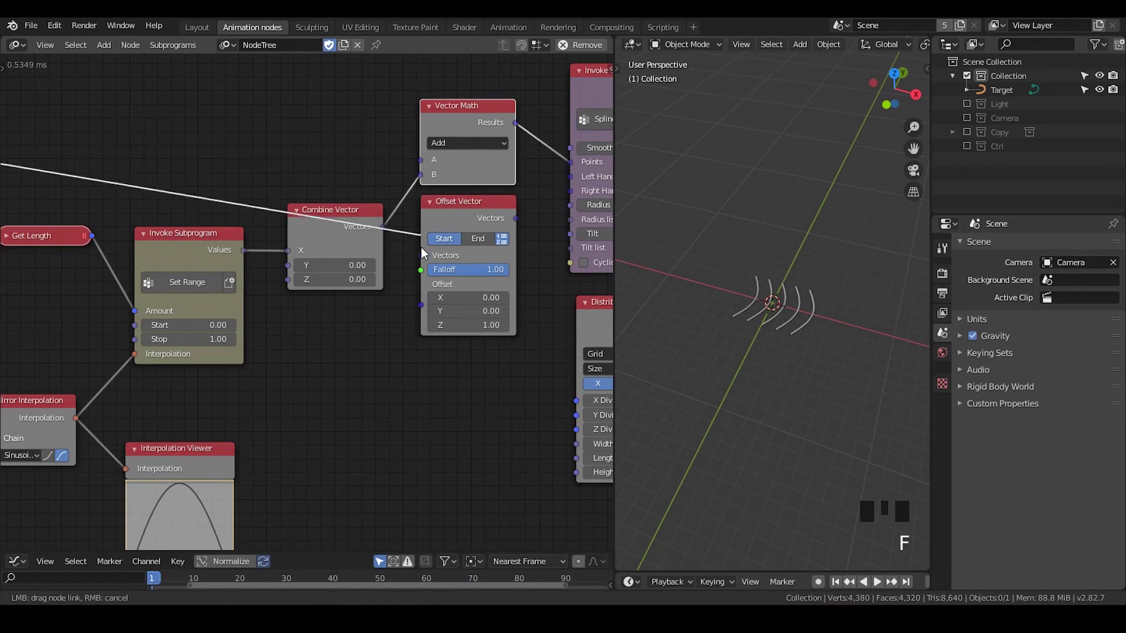
left_click(381, 233)
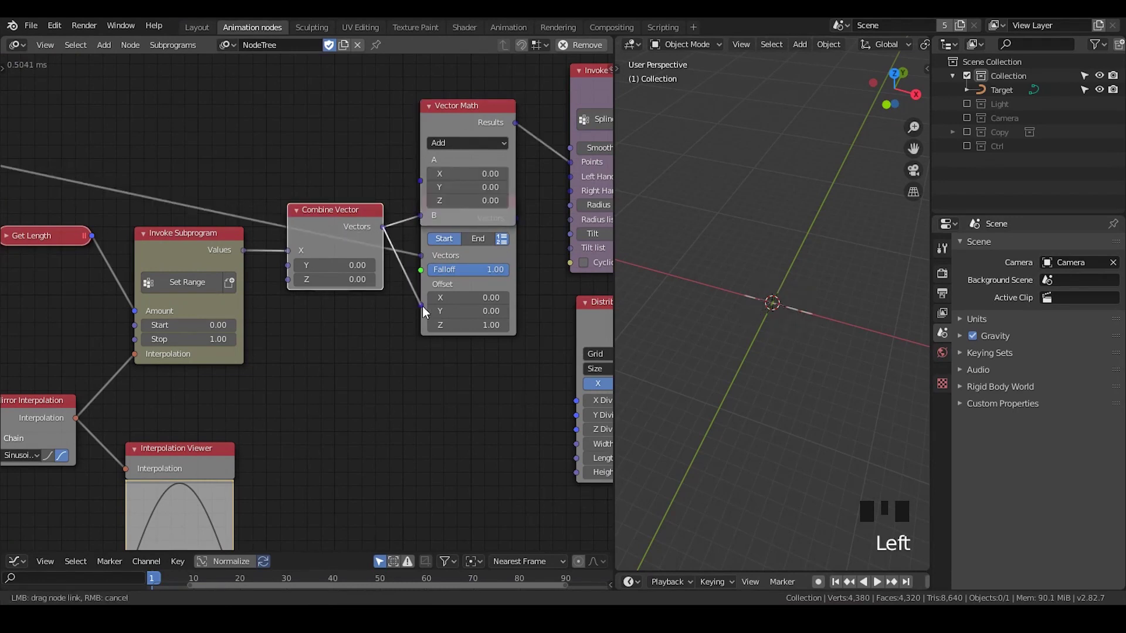
left_click(510, 237)
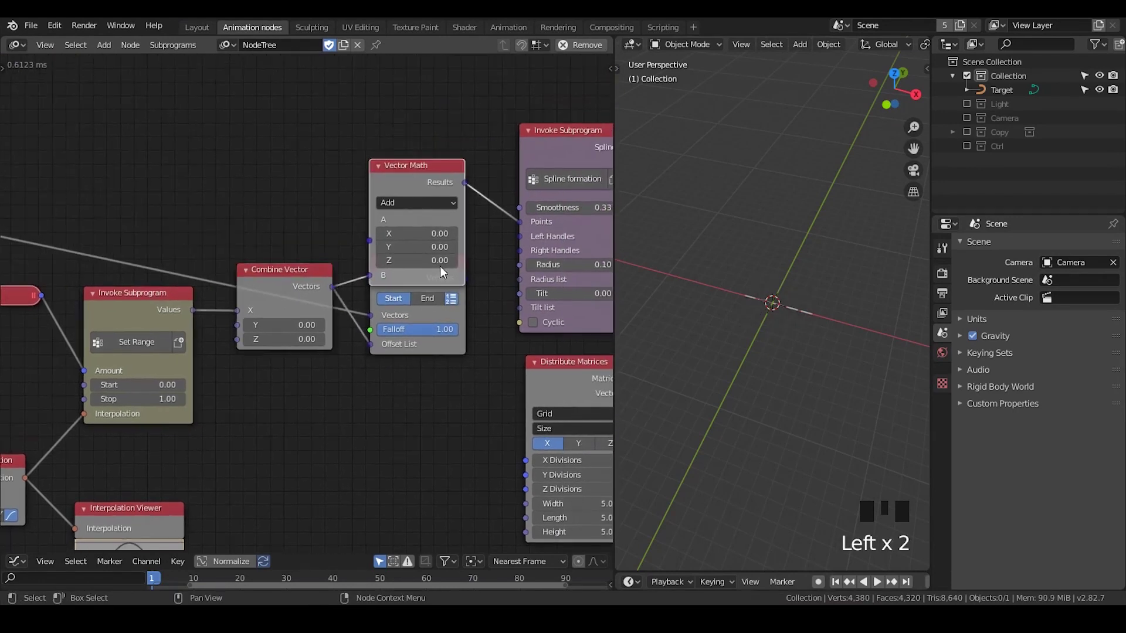
key("x")
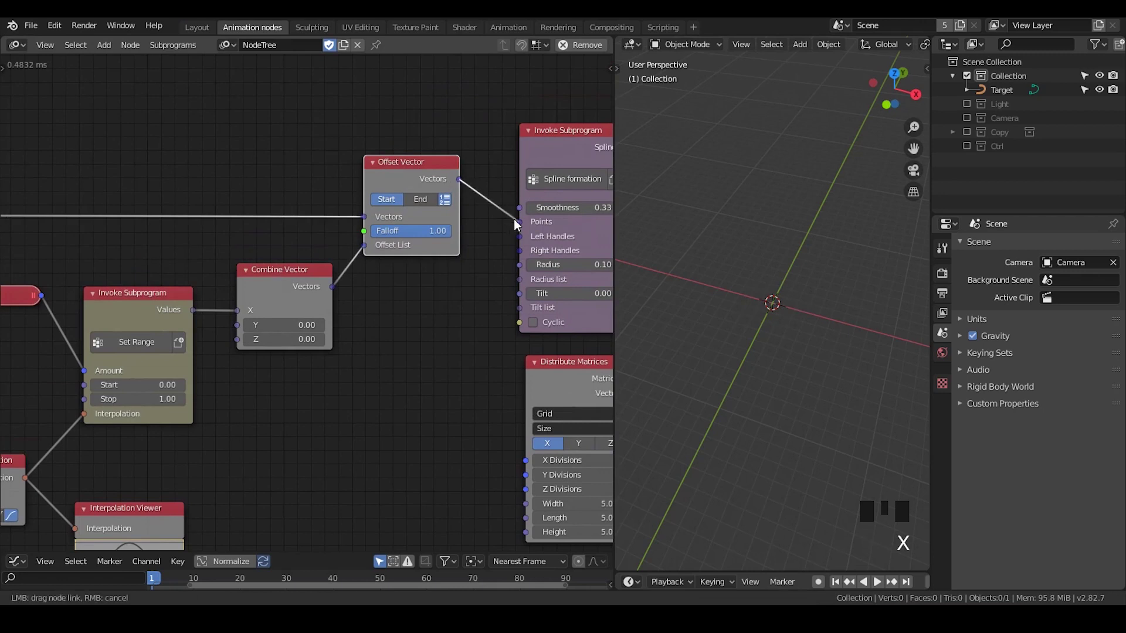
- Add the Sin function subprogram fed by Time Info into Set Range's Stop, with a Viewer on its value
left_click_drag(516, 227, 409, 363)
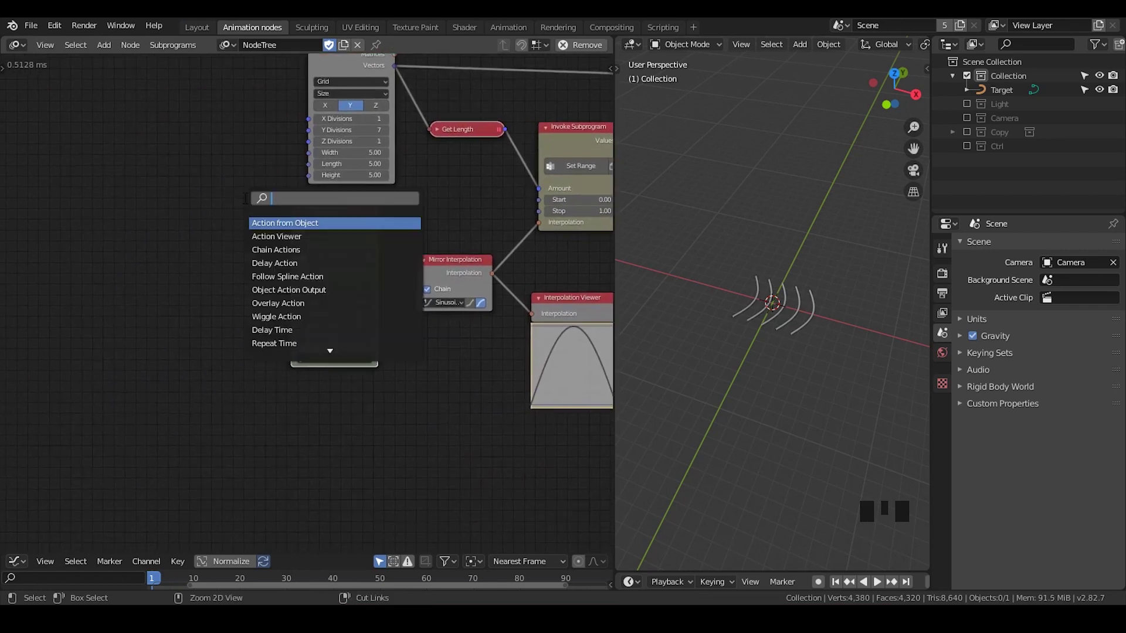
key("ctrl+a")
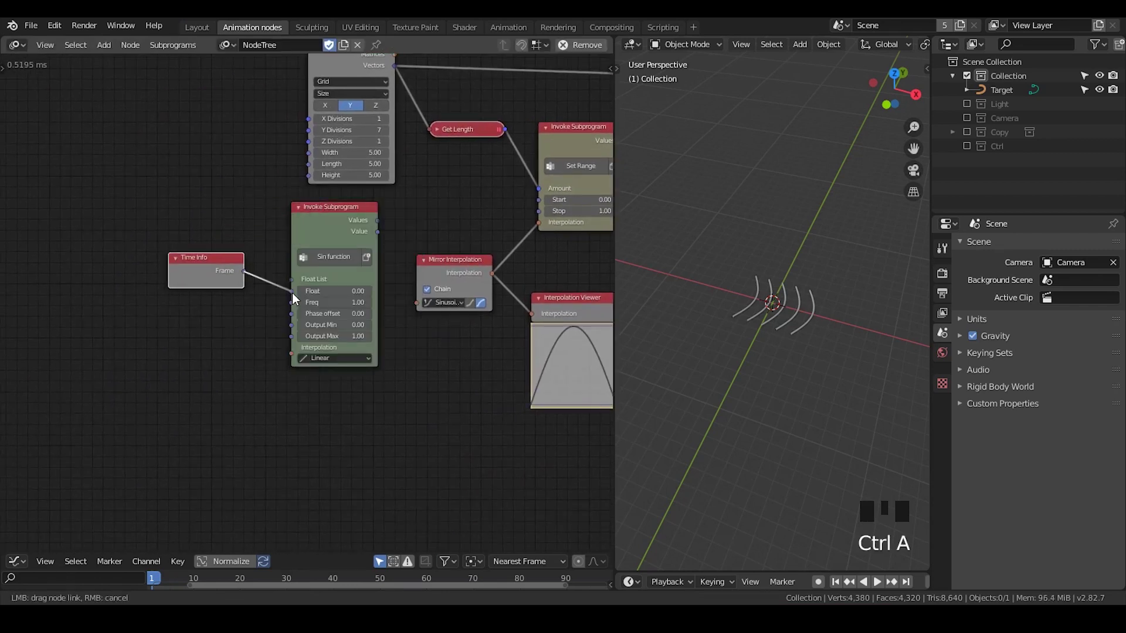
left_click_drag(300, 291, 383, 216)
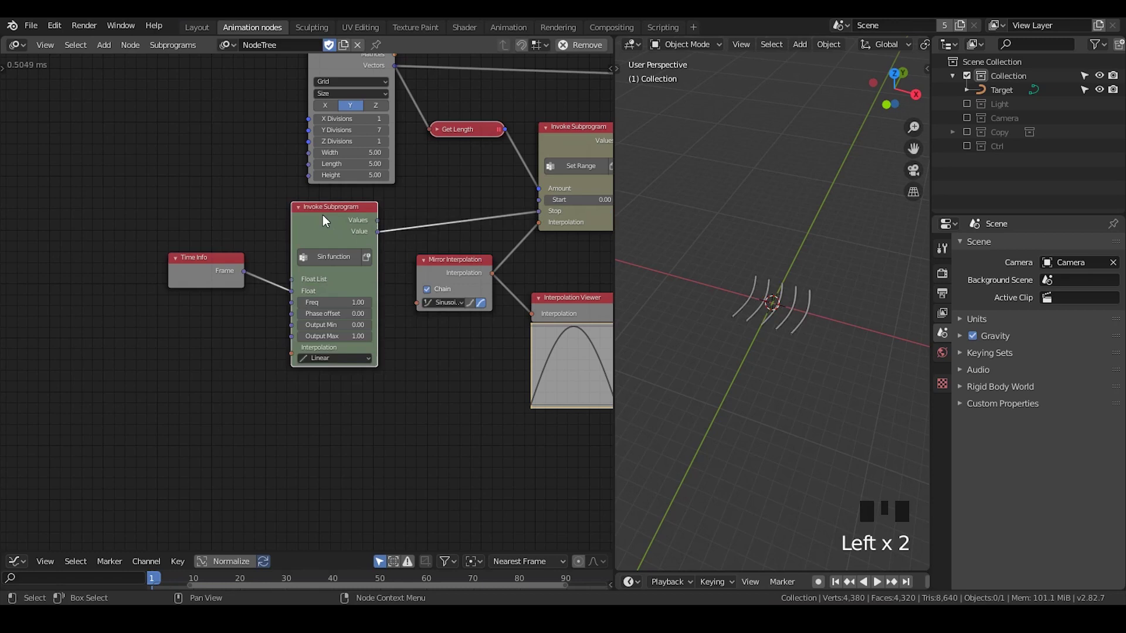
left_click_drag(842, 589, 876, 591)
left_click(879, 589)
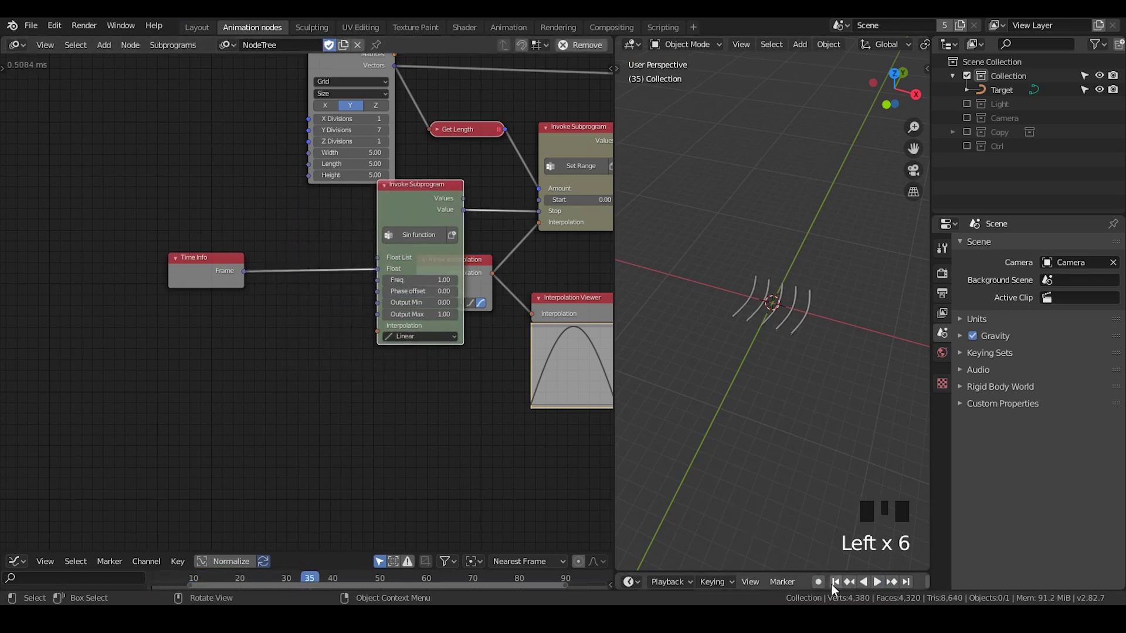
left_click(597, 408)
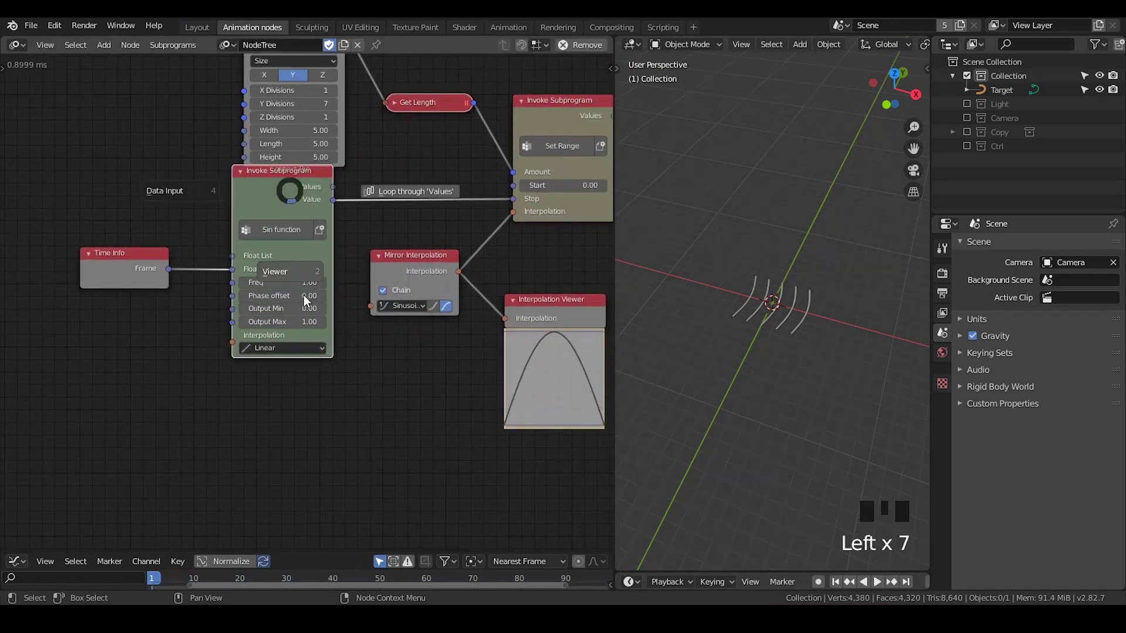
key("w")
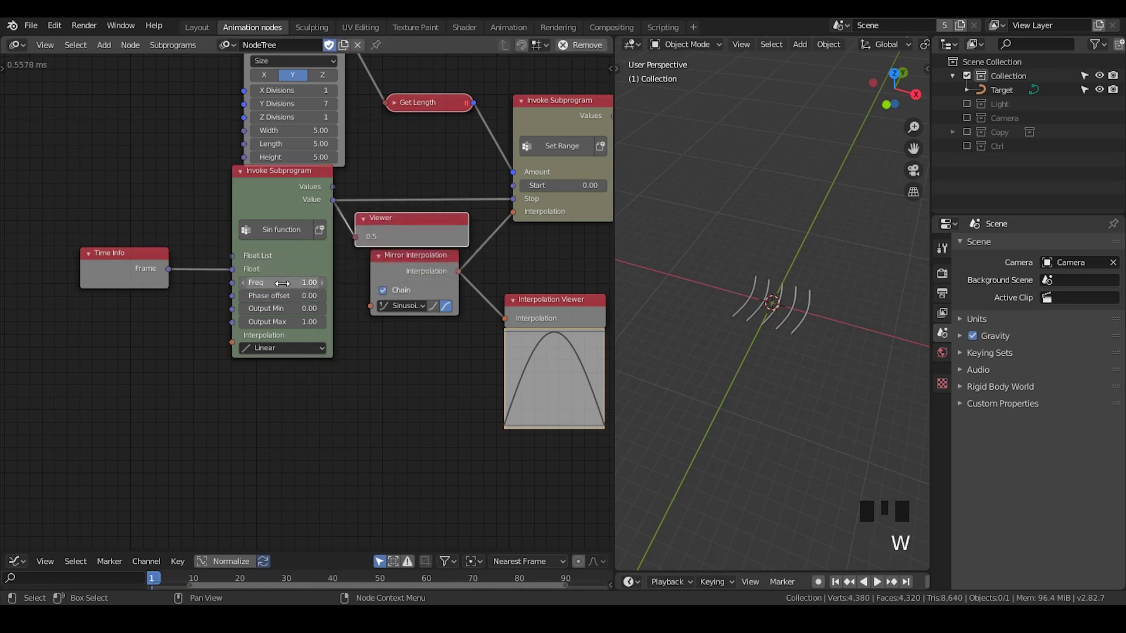
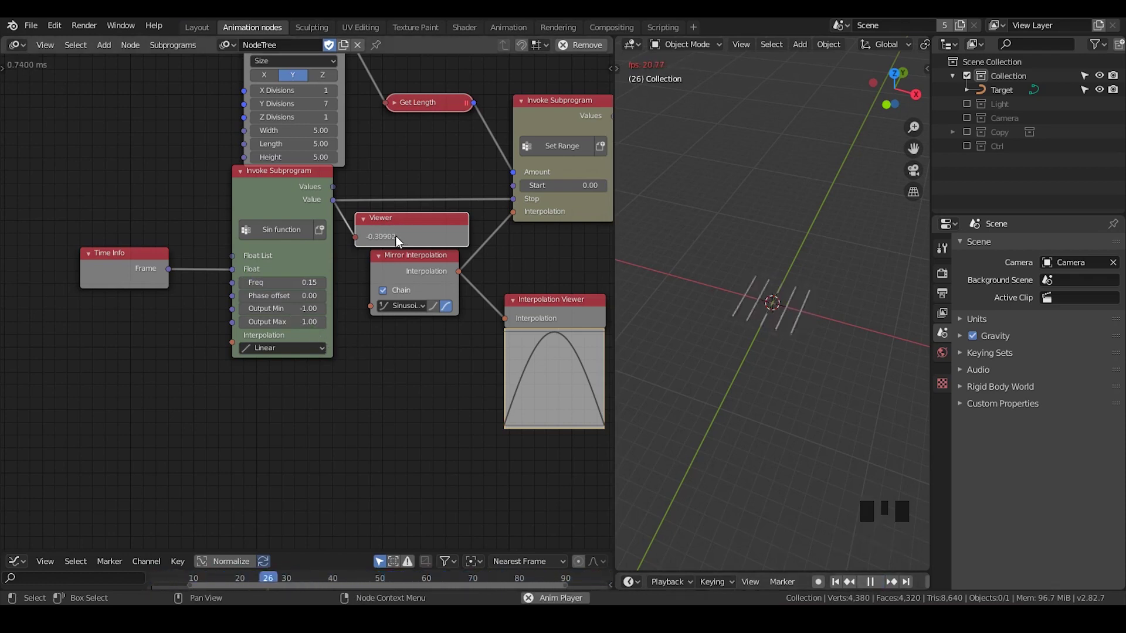
- Remove the Interpolation Viewer and attach a Viewer listing Set Range's output values
left_click(878, 590)
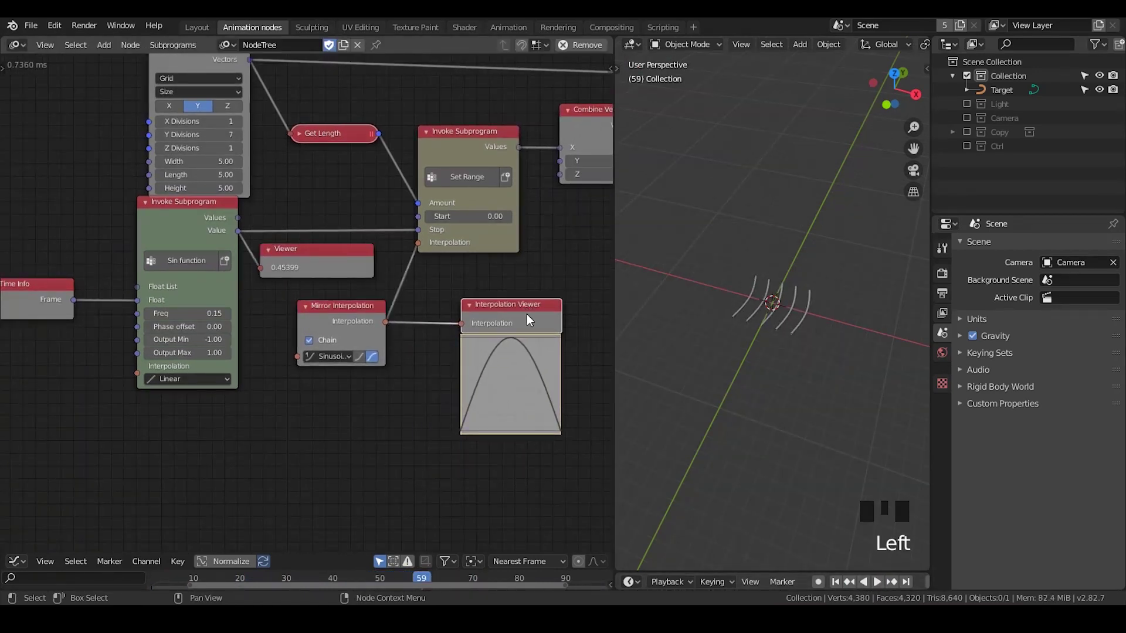
key("x")
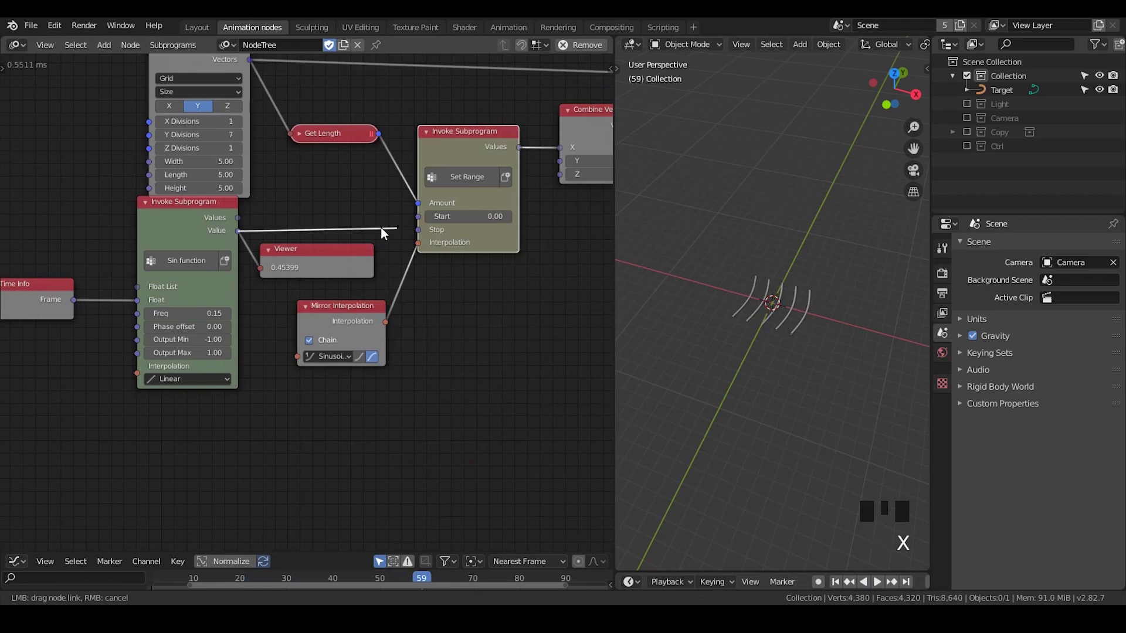
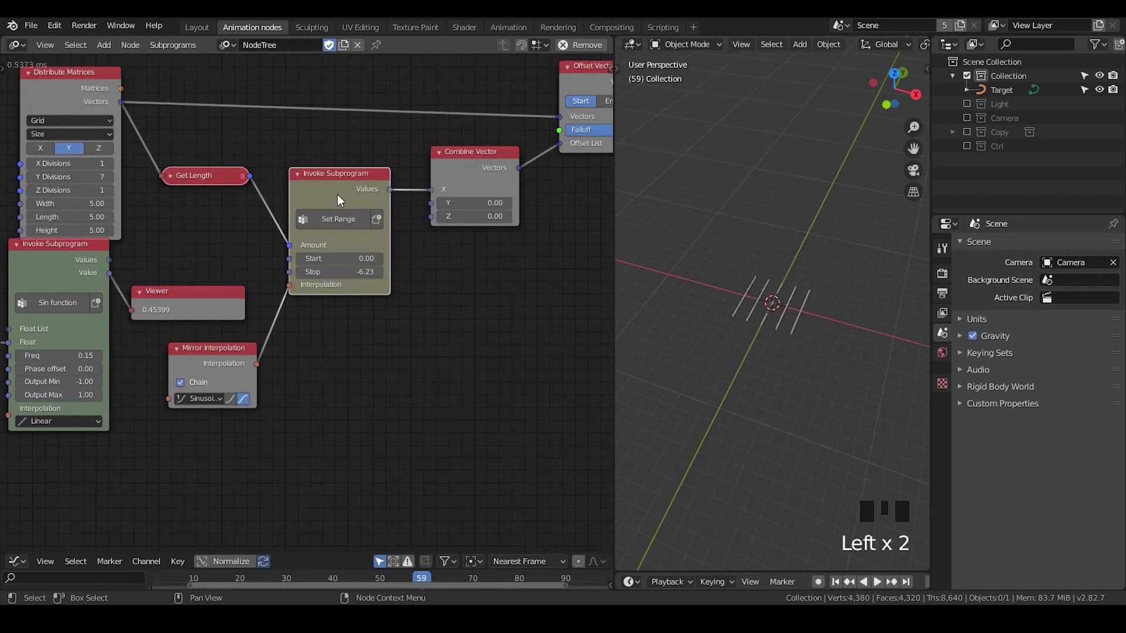
key("w")
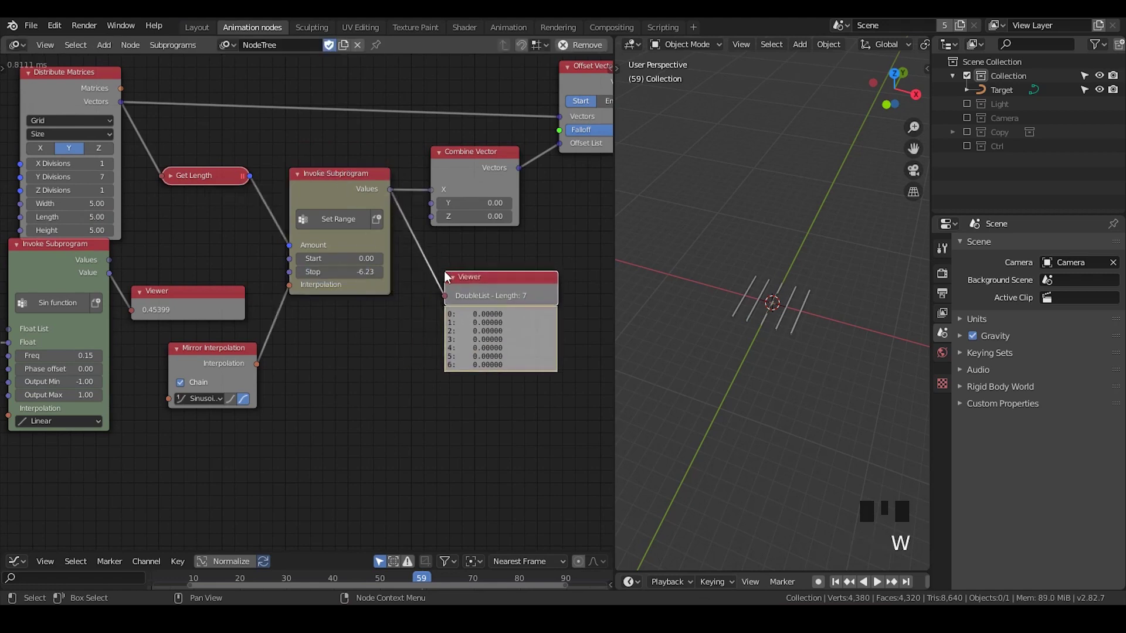
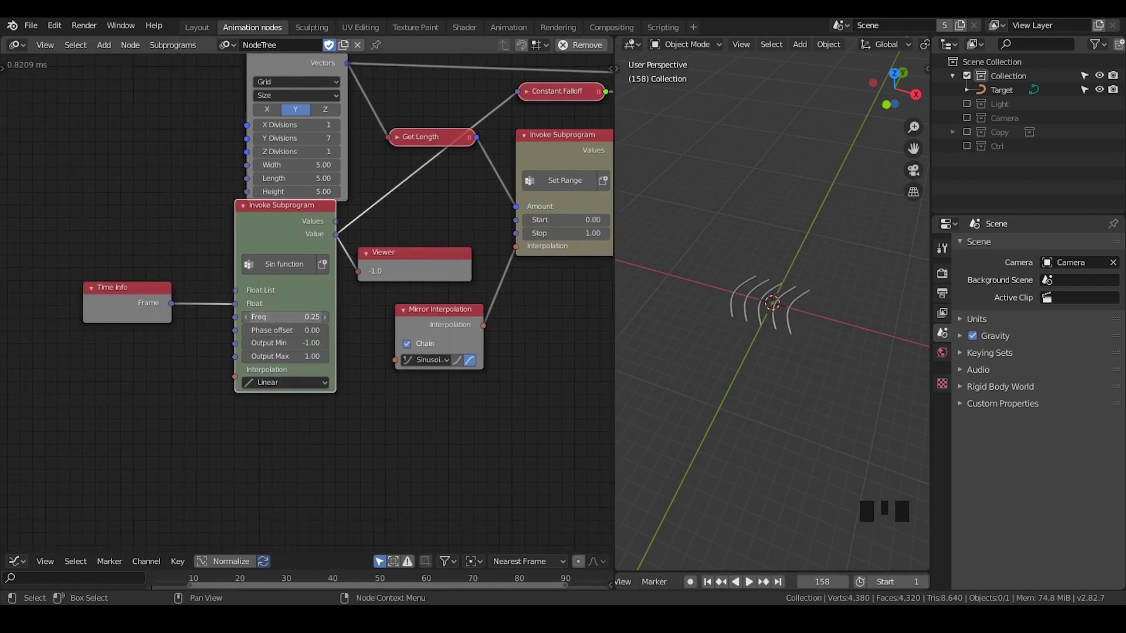
- Replace Time Info with a Time info series subprogram feeding the sine's Float input
left_click_drag(192, 370, 182, 355)
key("x")
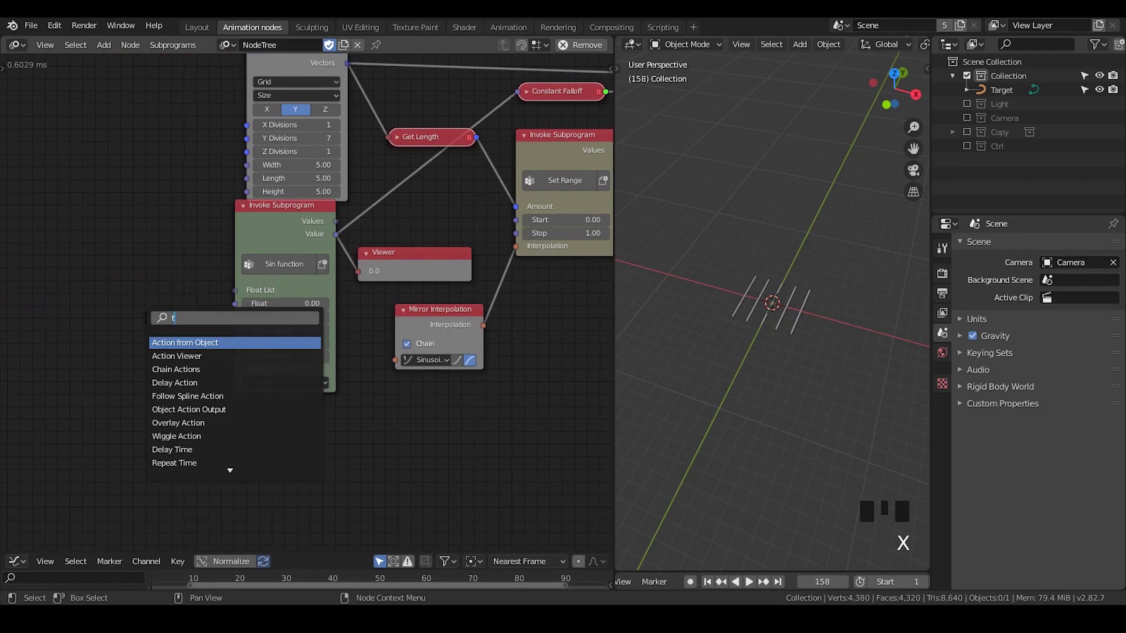
key("ctrl+a")
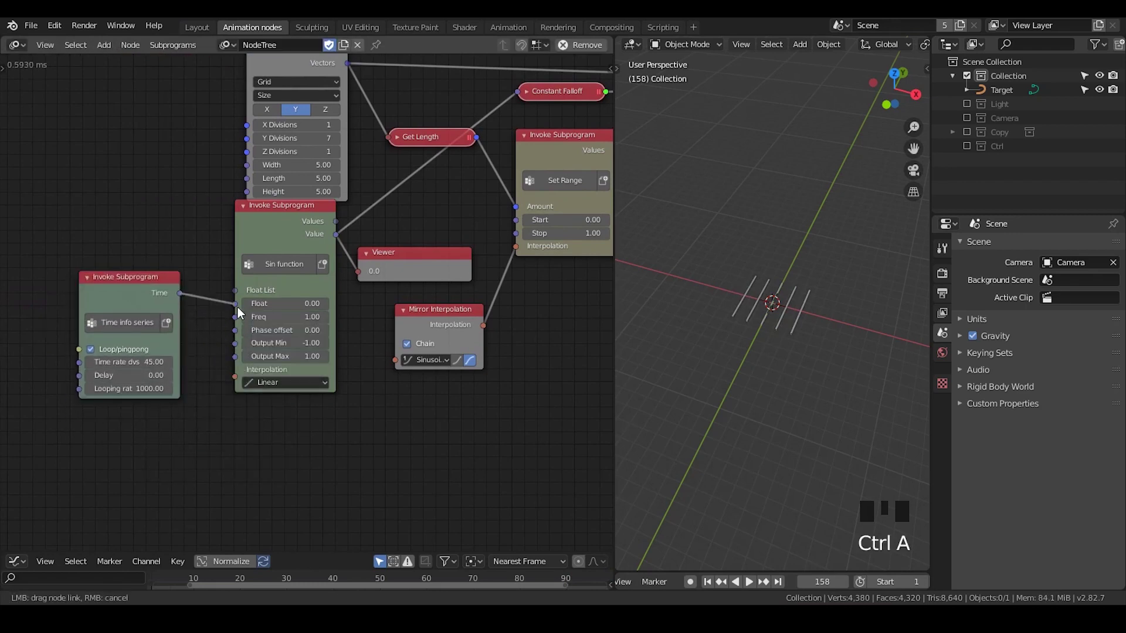
left_click(152, 357)
left_click(198, 404)
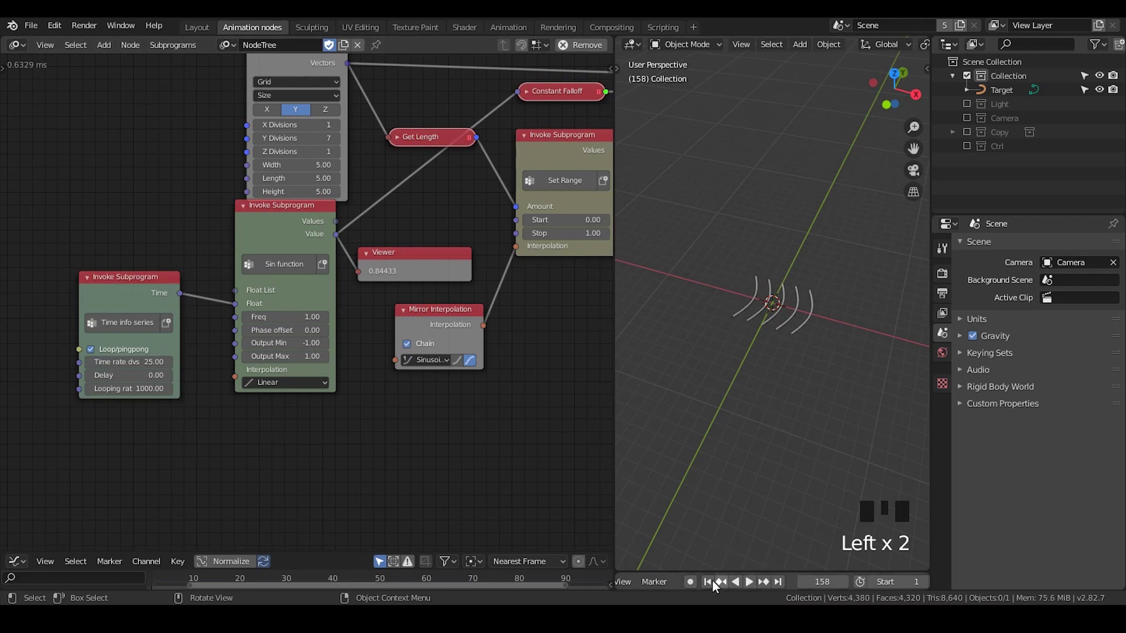
left_click_drag(730, 590, 752, 588)
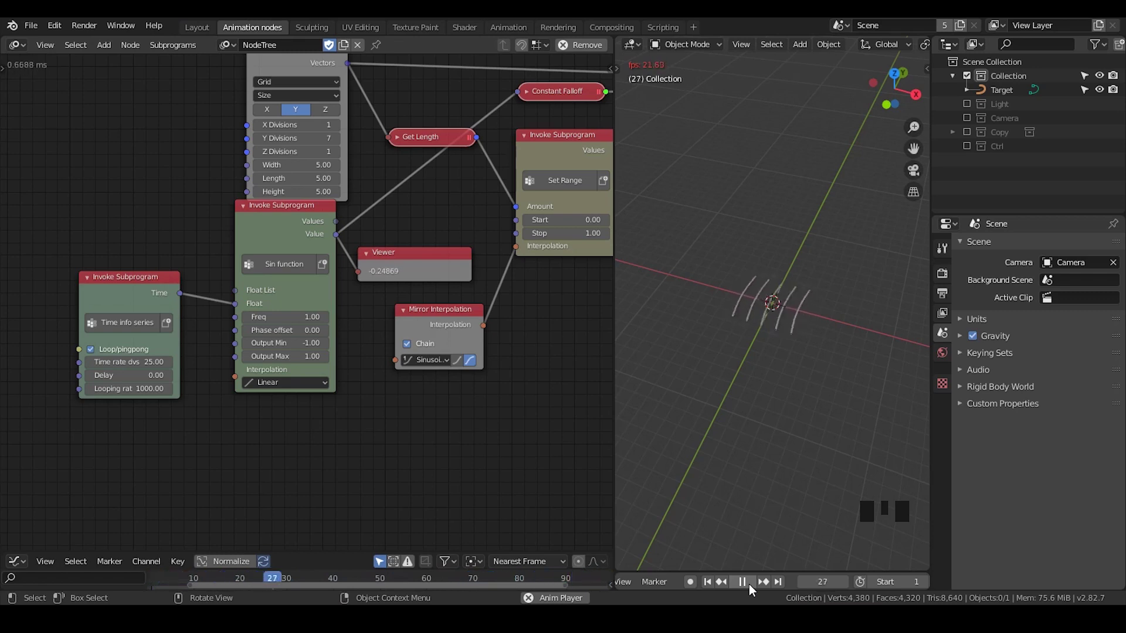
left_click_drag(753, 591, 369, 271)
- Insert a Mix Falloffs node between the Constant Falloff and Offset Vector's falloff input
key("x")
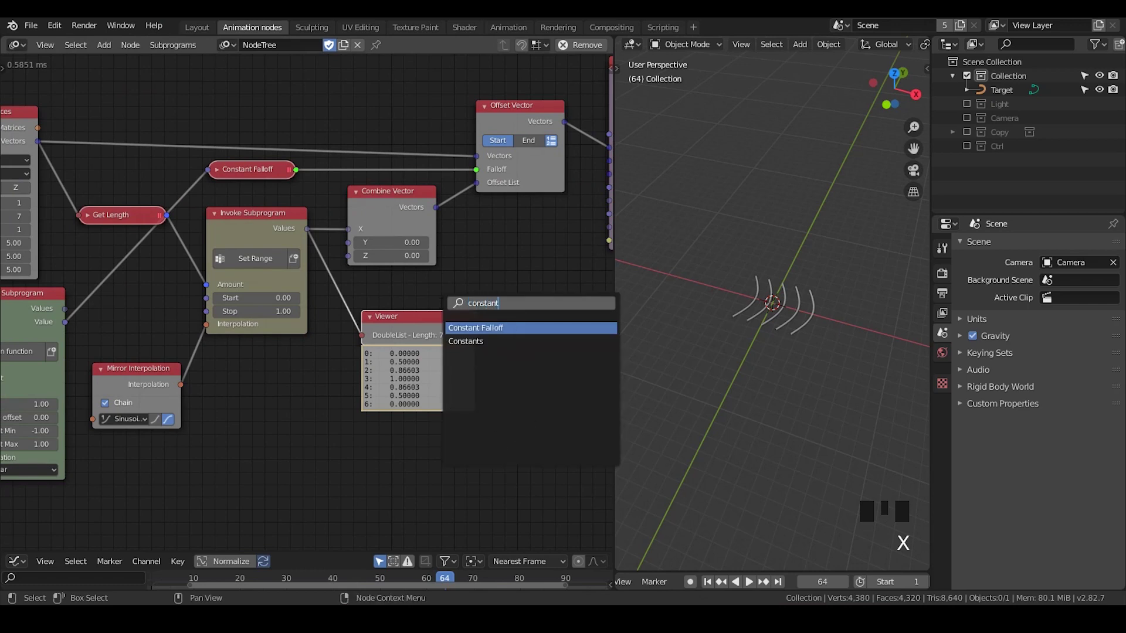
key("ctrl+a")
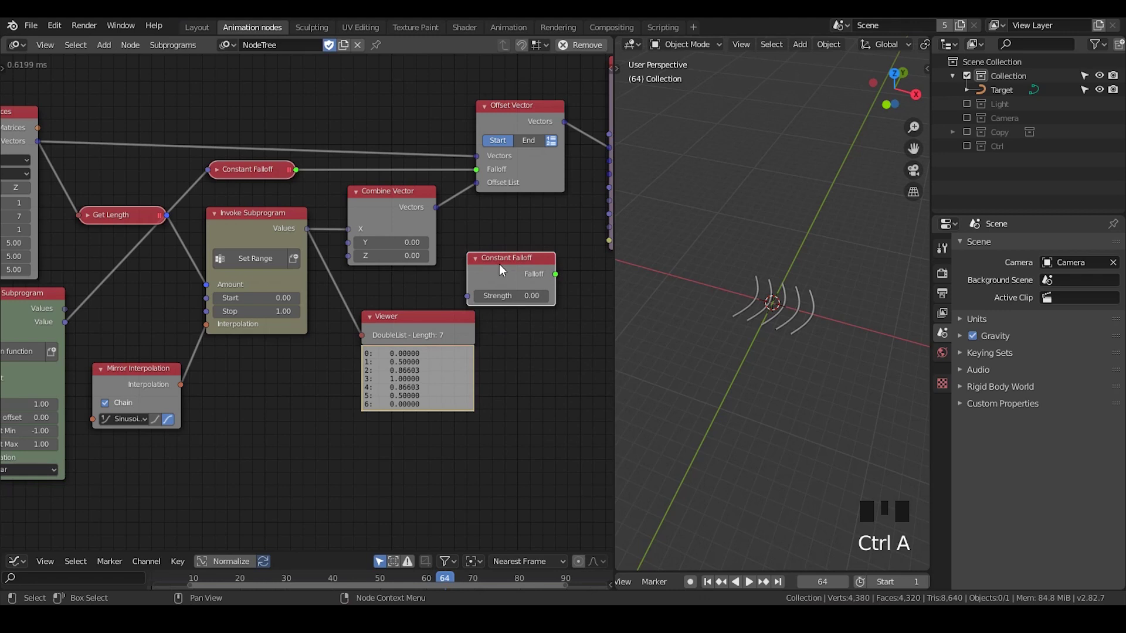
key("x")
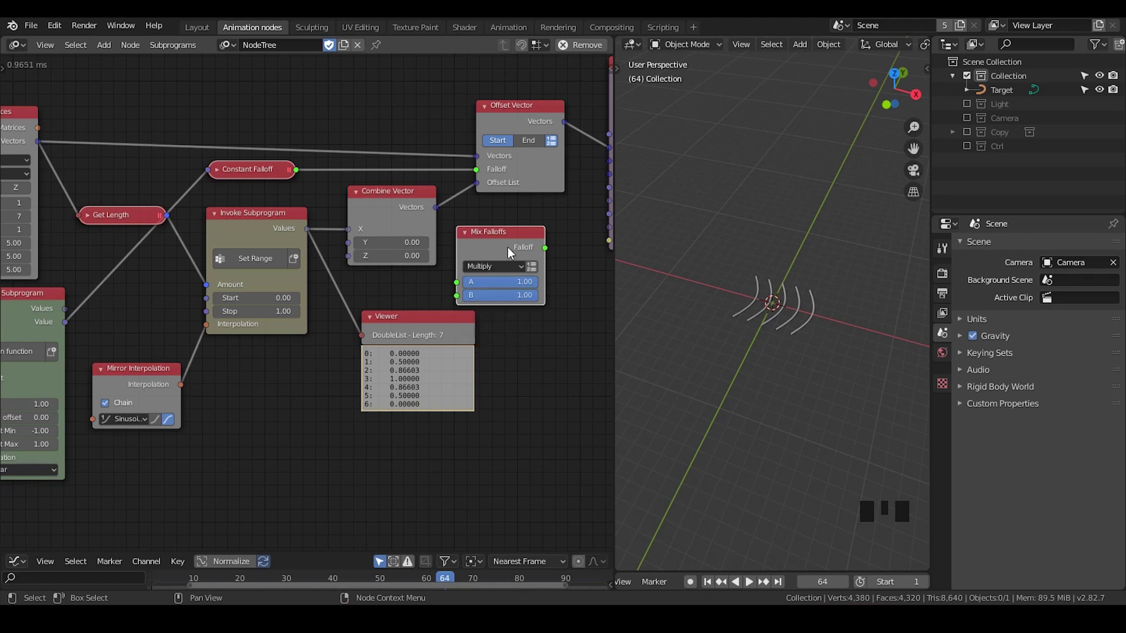
left_click_drag(366, 171, 423, 230)
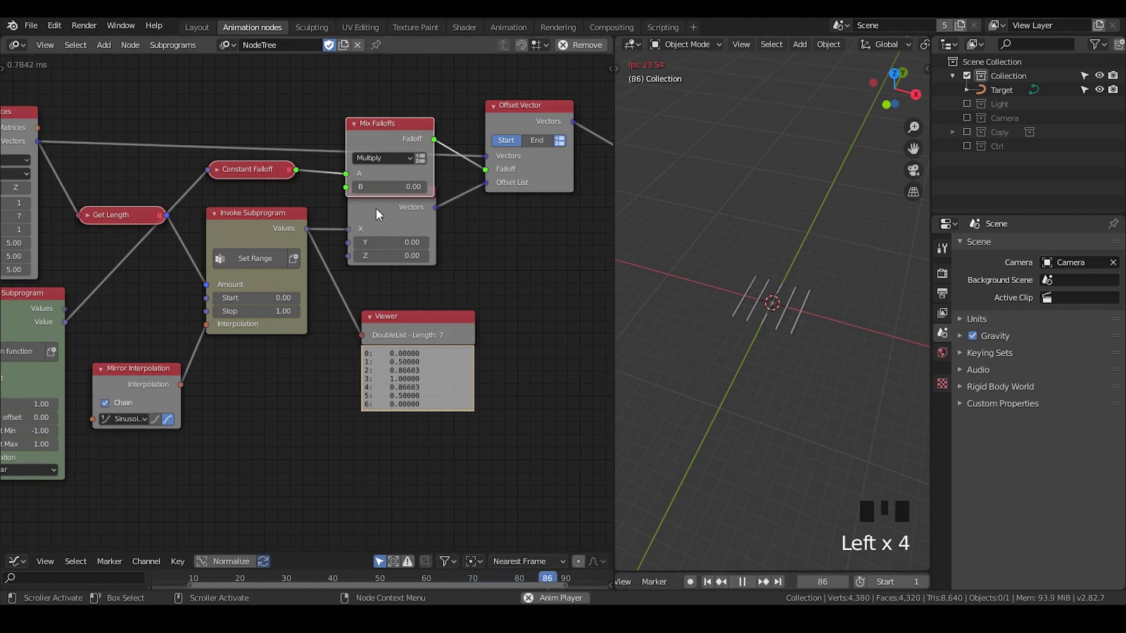
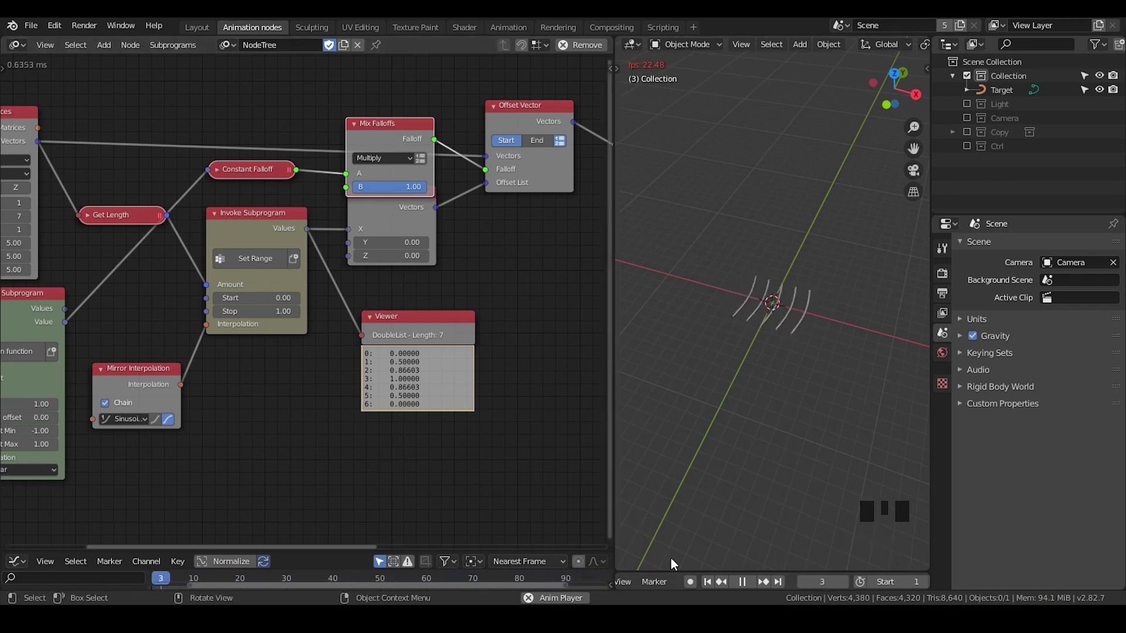
left_click(747, 589)
left_click_drag(715, 585, 274, 321)
- Add a Group Input node, link its parameters into the grid and time nodes, and collapse a subprogram
key("x")
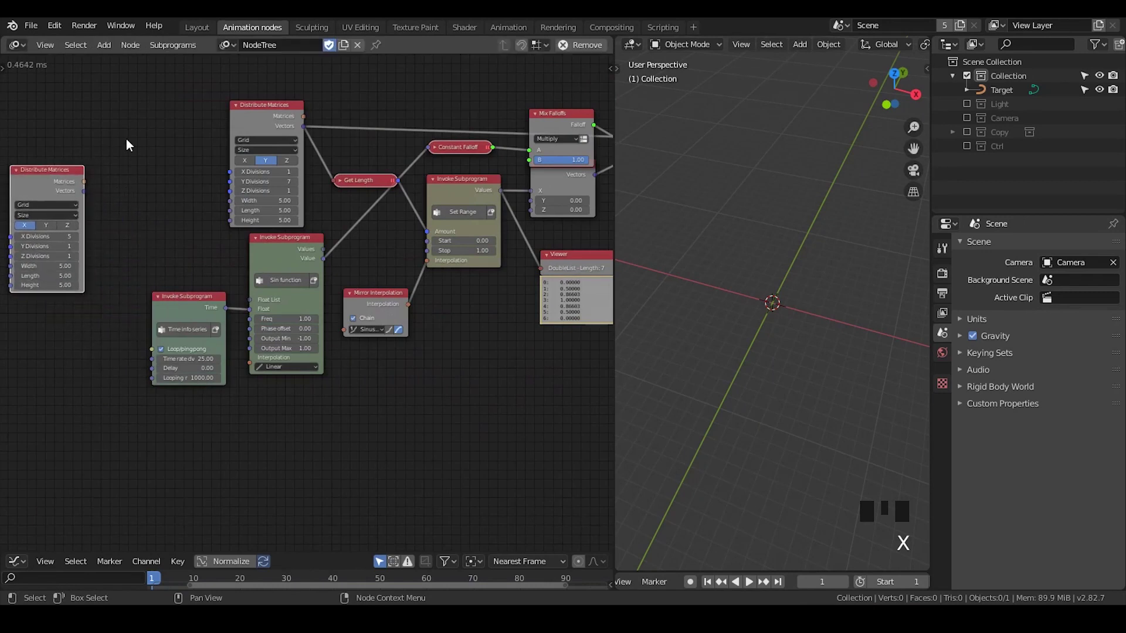
key("ctrl+a")
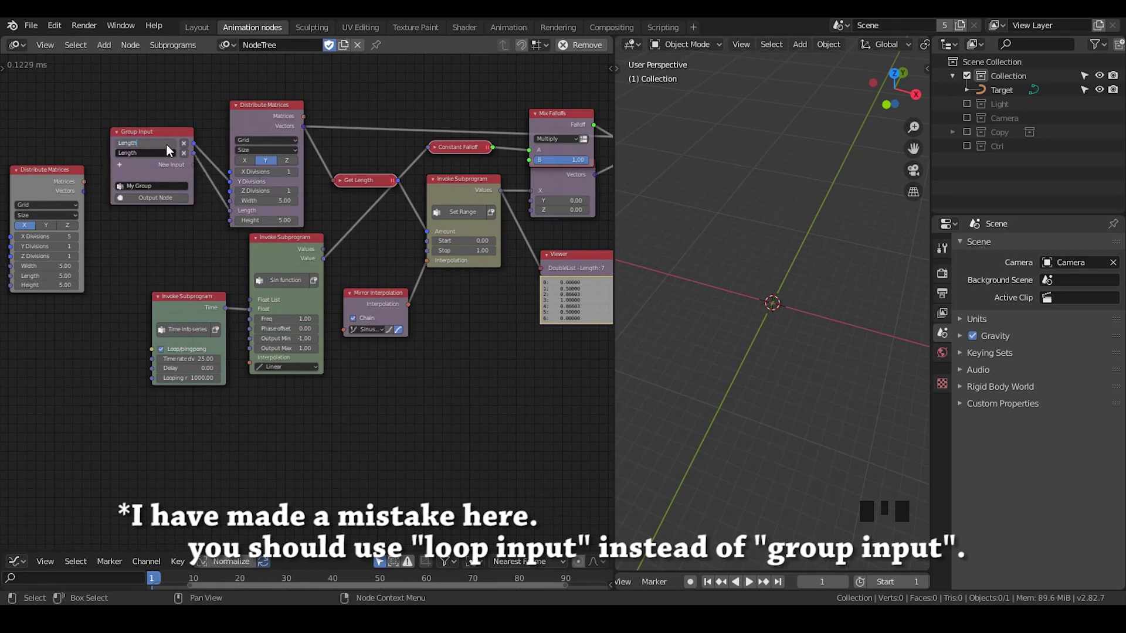
left_click(156, 160)
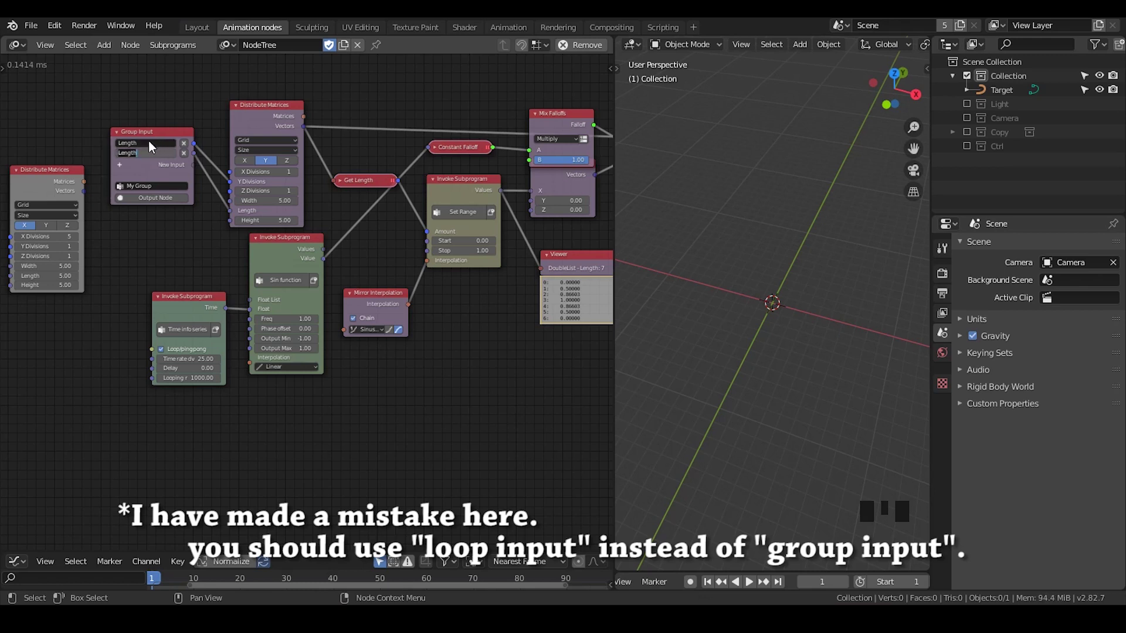
left_click_drag(161, 146, 389, 127)
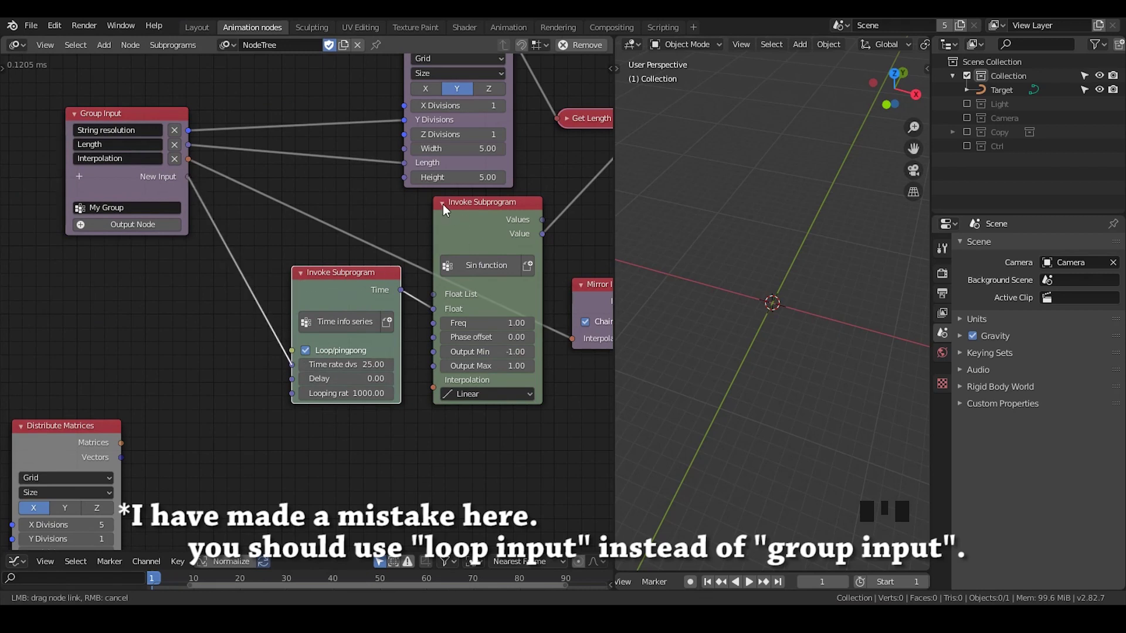
left_click(446, 209)
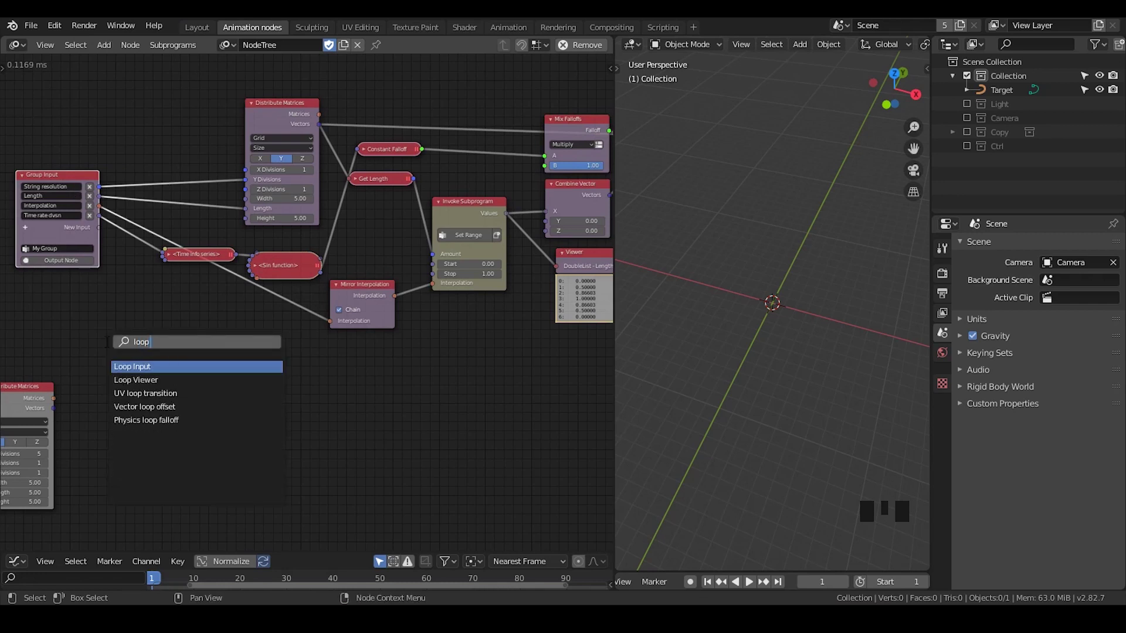
- Expose Y Divisions, Length, Time rate dvsn and Interpolation on the Loop Input and delete the Group Input
key("o")
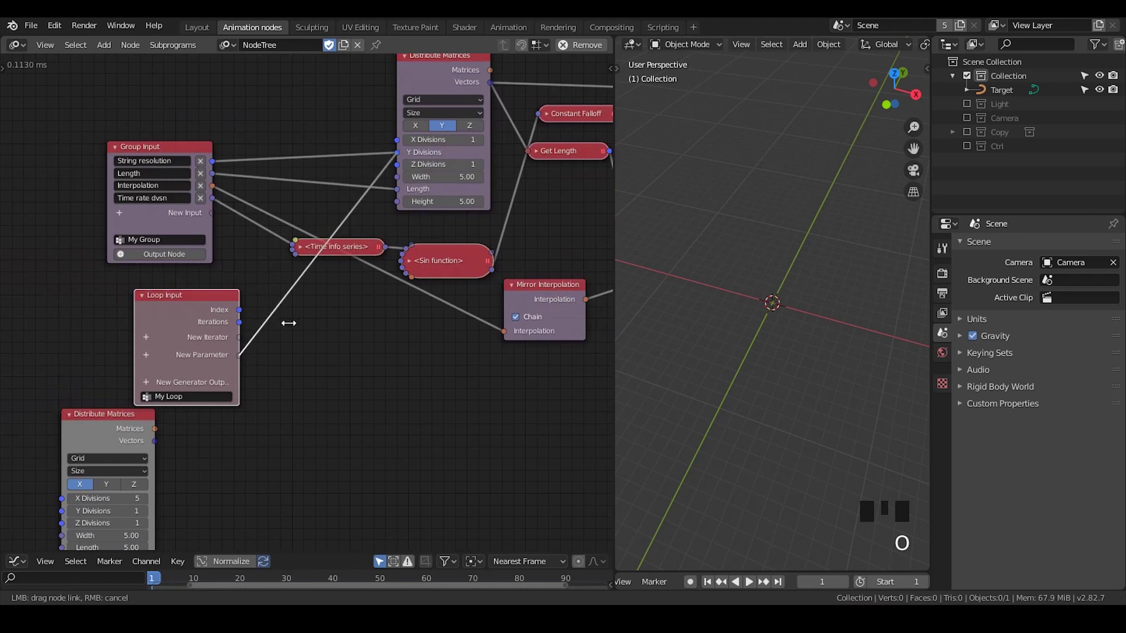
left_click(247, 371)
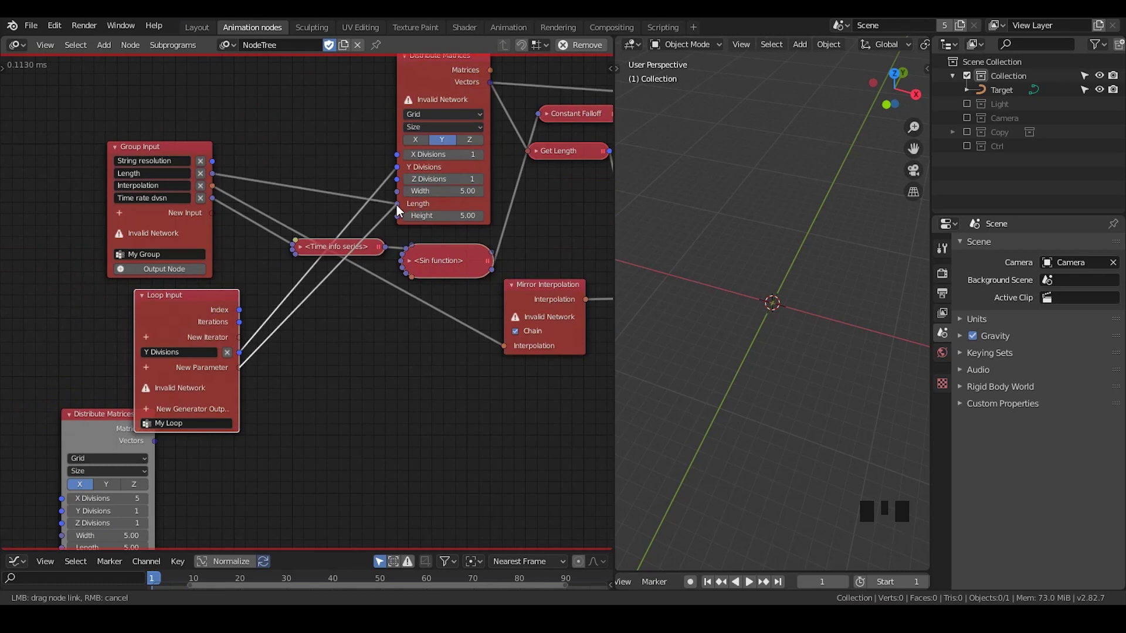
left_click(243, 387)
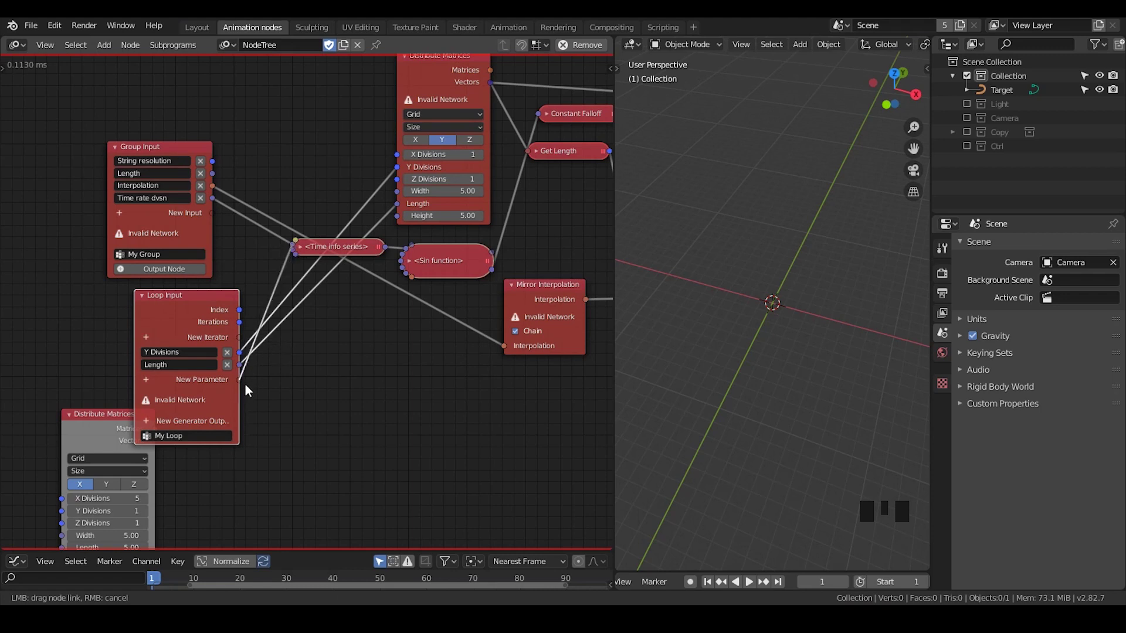
left_click(244, 396)
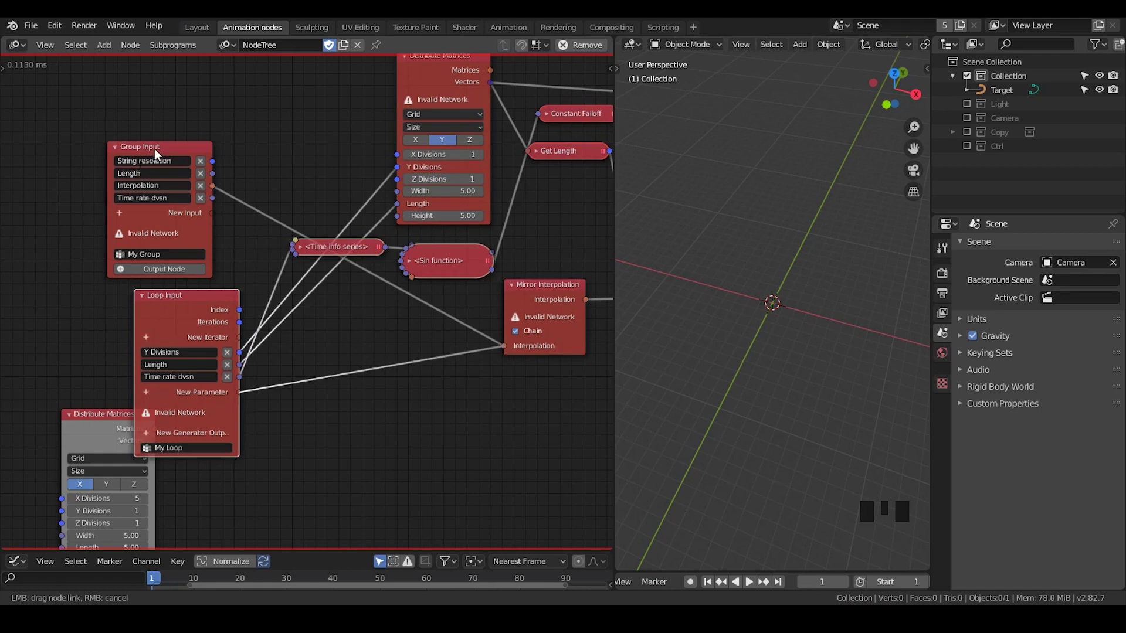
left_click(158, 152)
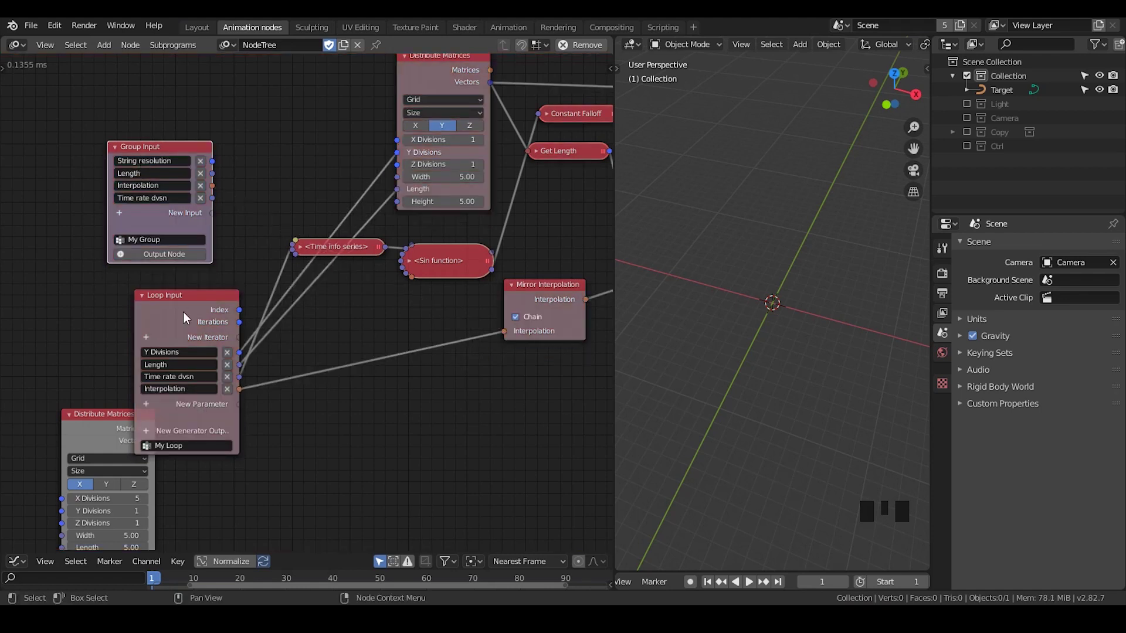
key("x")
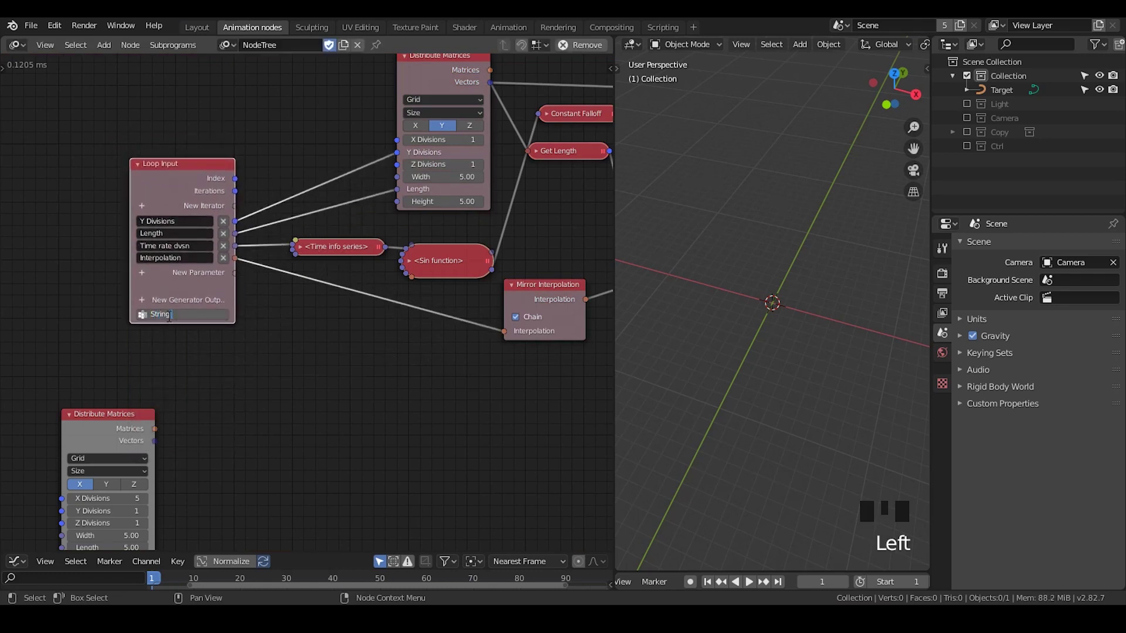
- Move the collapsed Set Range node, duplicate Distribute Matrices and Curve Object Output into open space
left_click_drag(172, 321, 402, 115)
key("x")
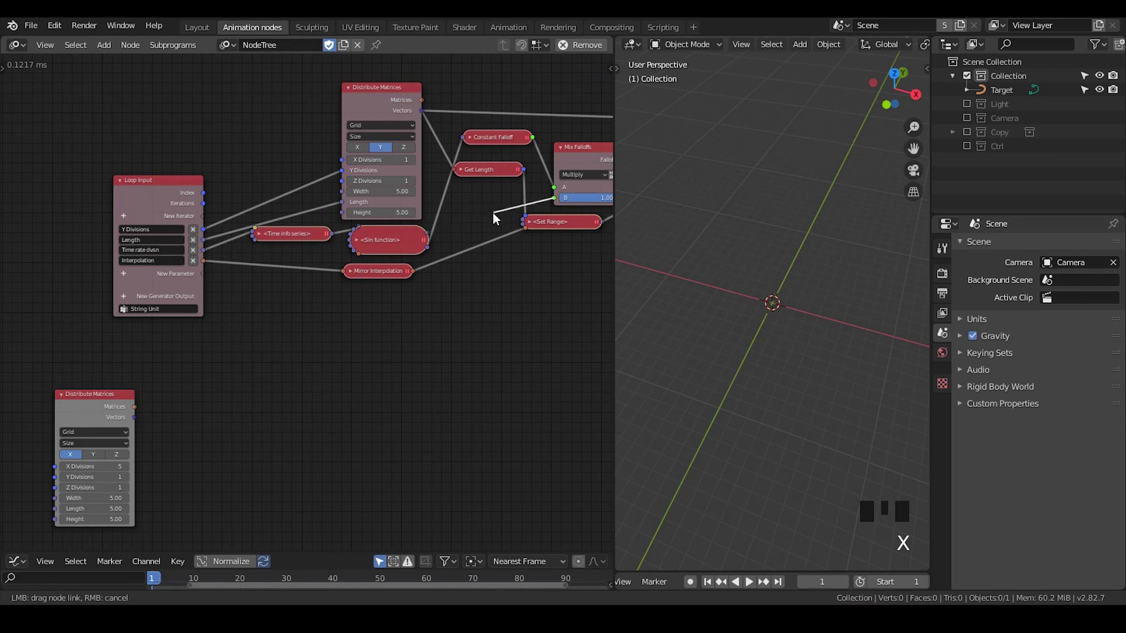
key("shift+d")
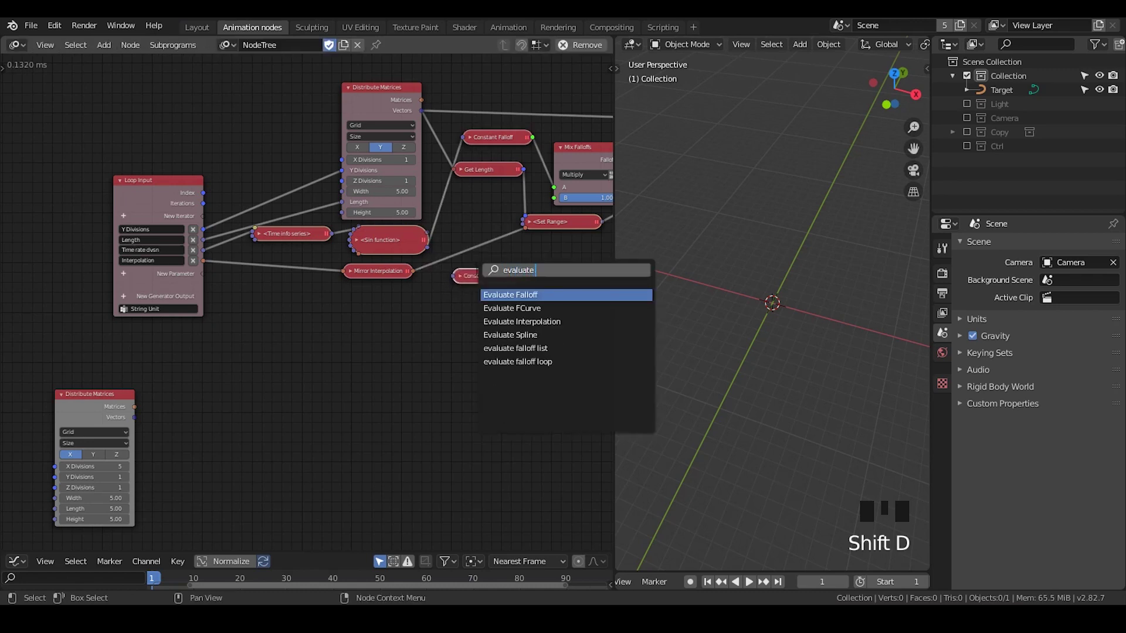
key("l")
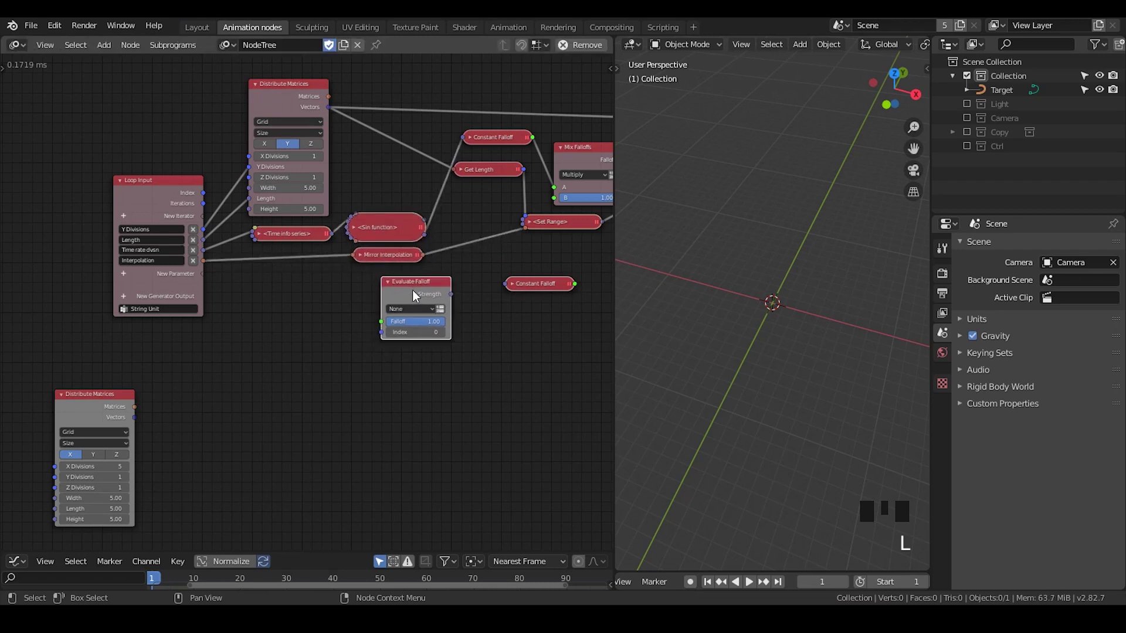
left_click_drag(537, 289, 112, 256)
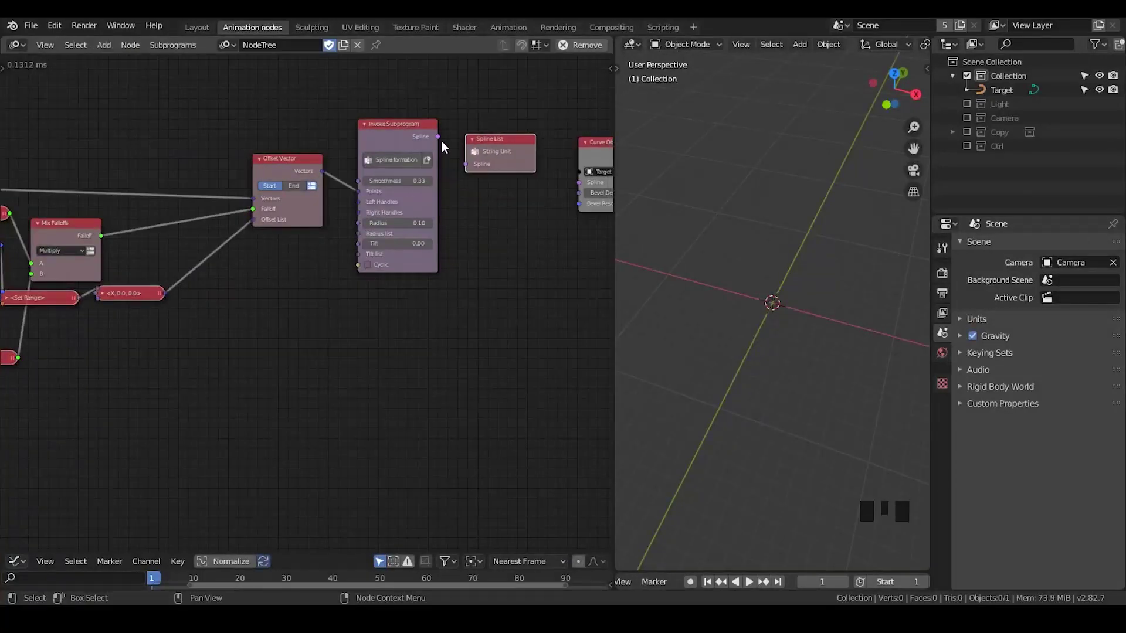
- Create an Invoke Subprogram node for the String Unit loop from its context pie
left_click(418, 141)
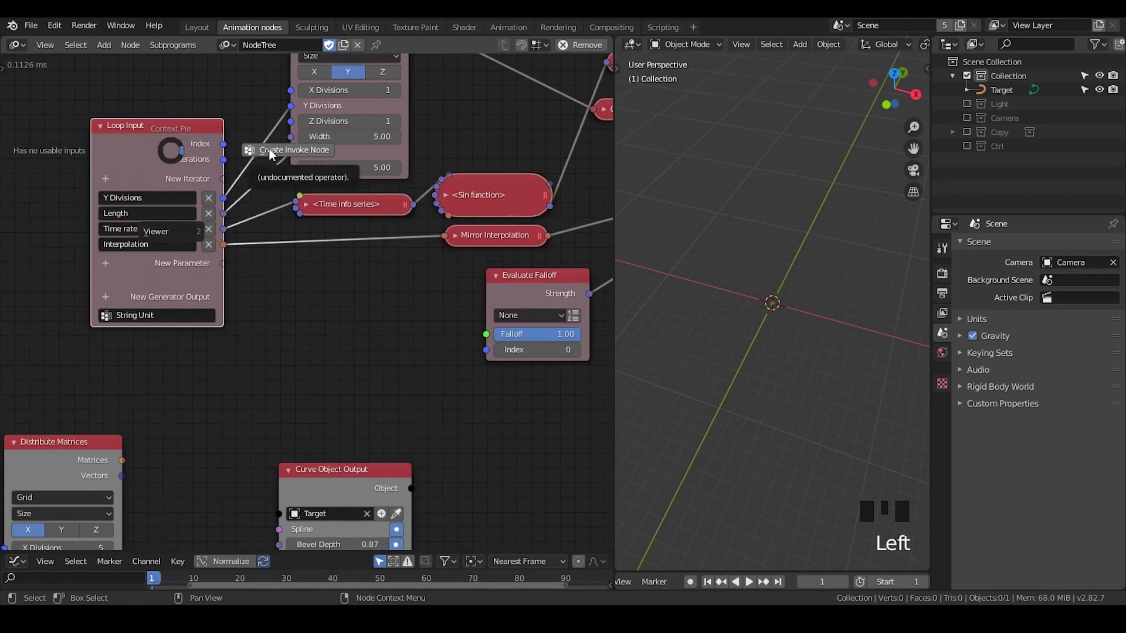
key("w")
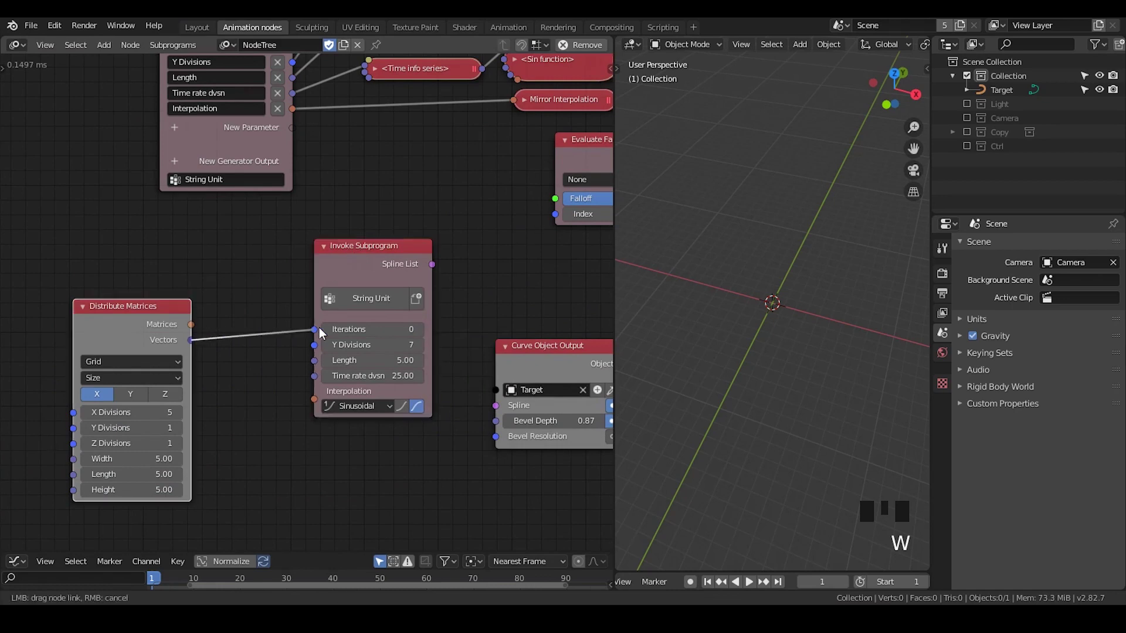
- Feed matrix count to iterations, add Transform Spline, link the spline list and grid matrices into it
left_click(368, 269)
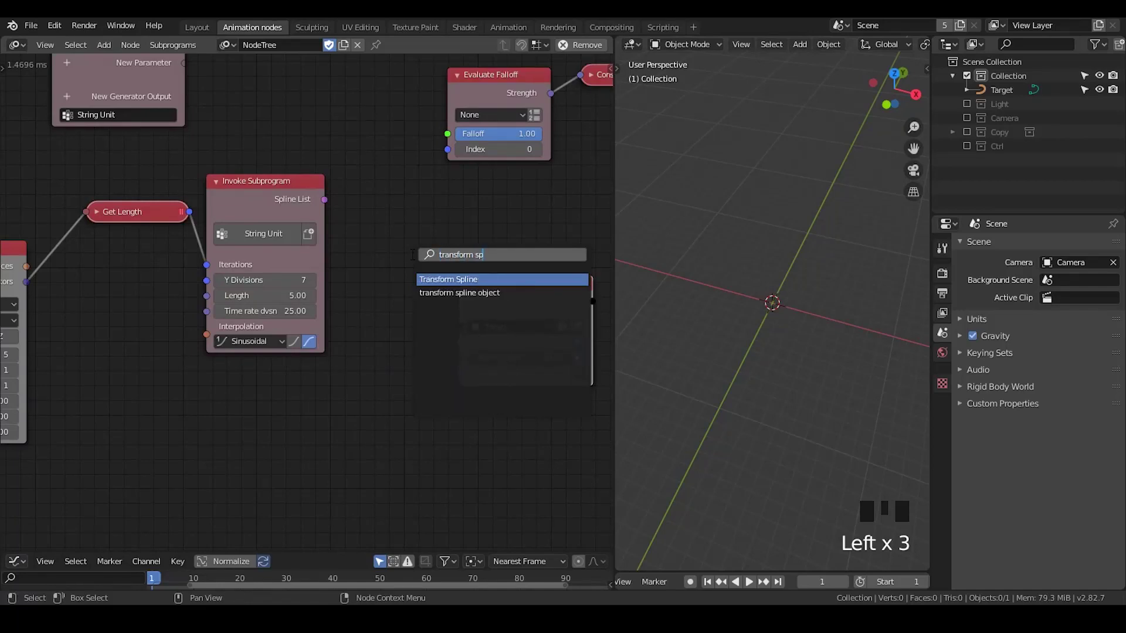
key("ctrl+a")
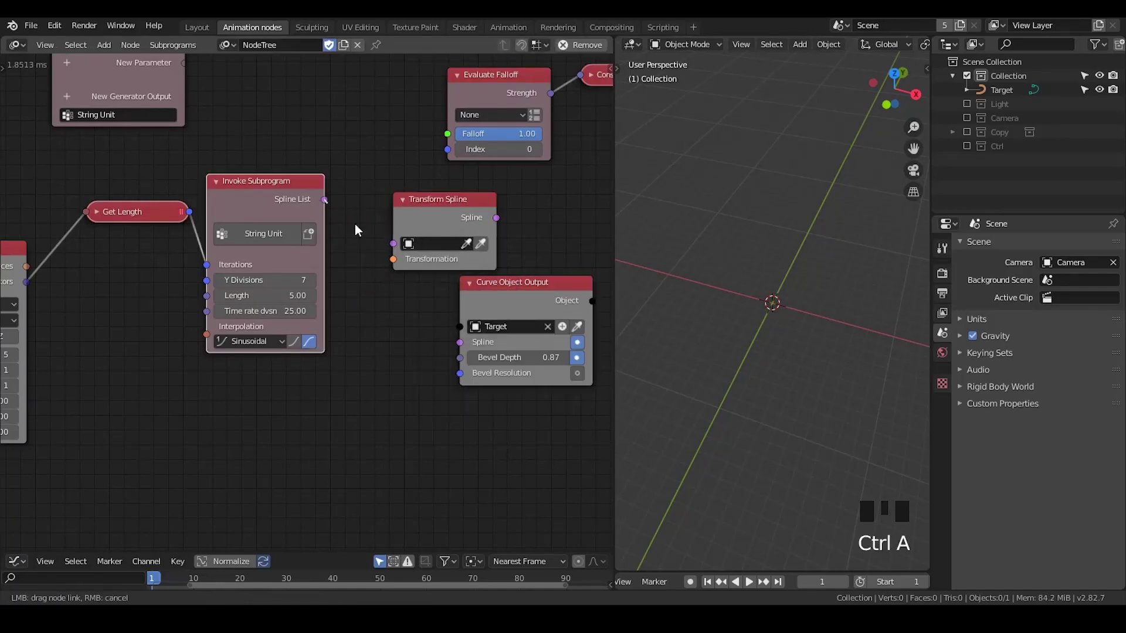
left_click(431, 208)
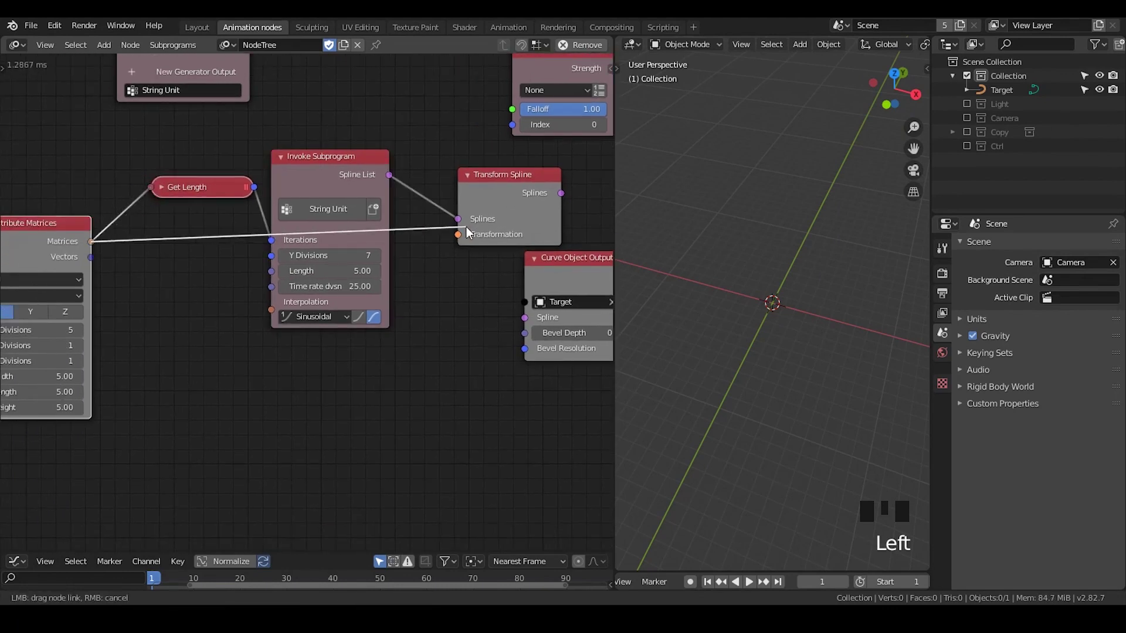
left_click_drag(505, 263, 262, 301)
- Create My Loop over the spline list with a Transformation iterator, feeding it the spline list and matrices
key("x")
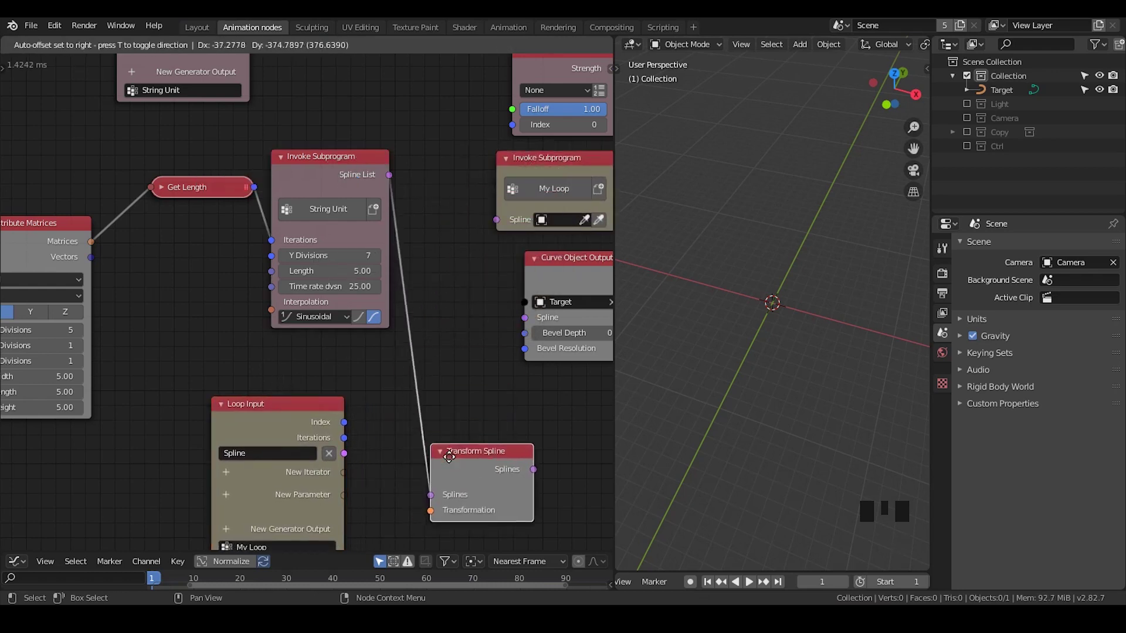
left_click(404, 506)
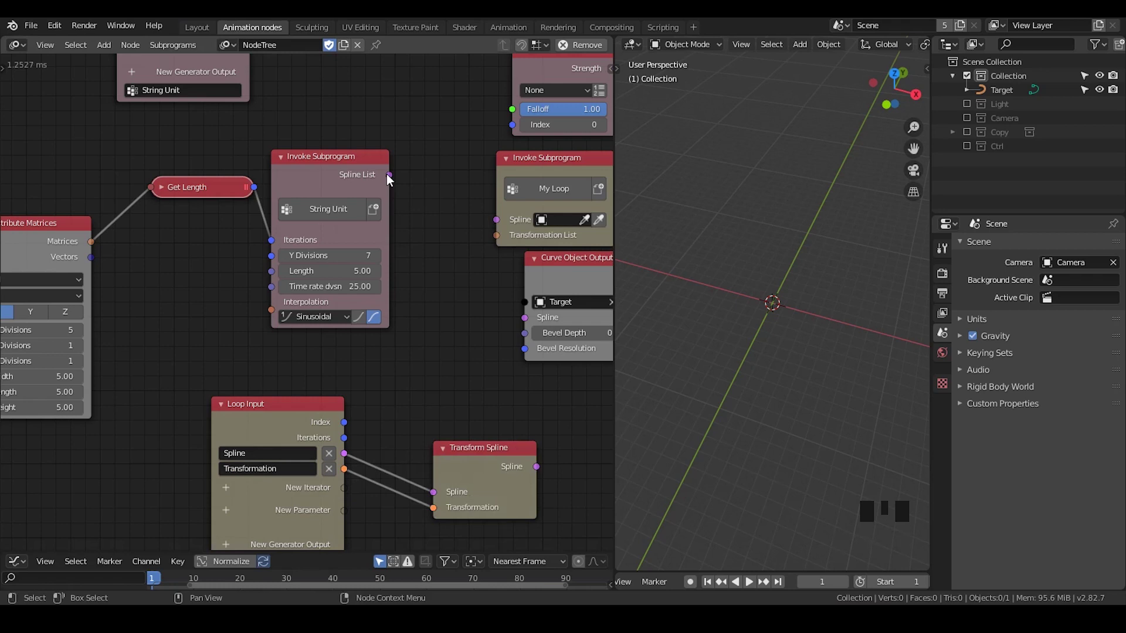
left_click(119, 225)
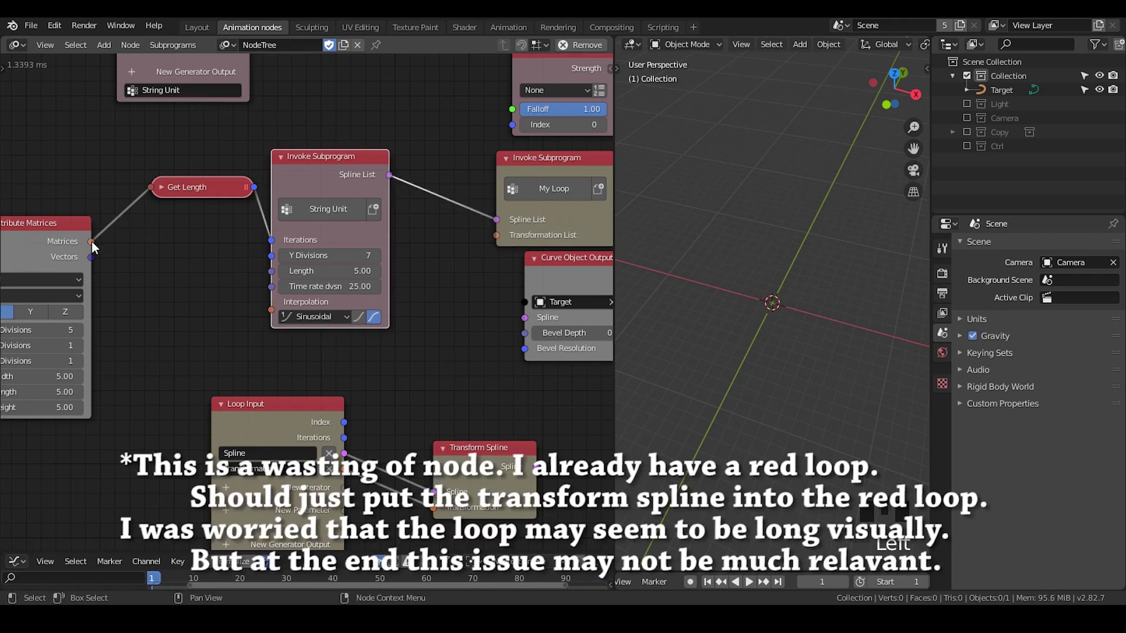
left_click(92, 222)
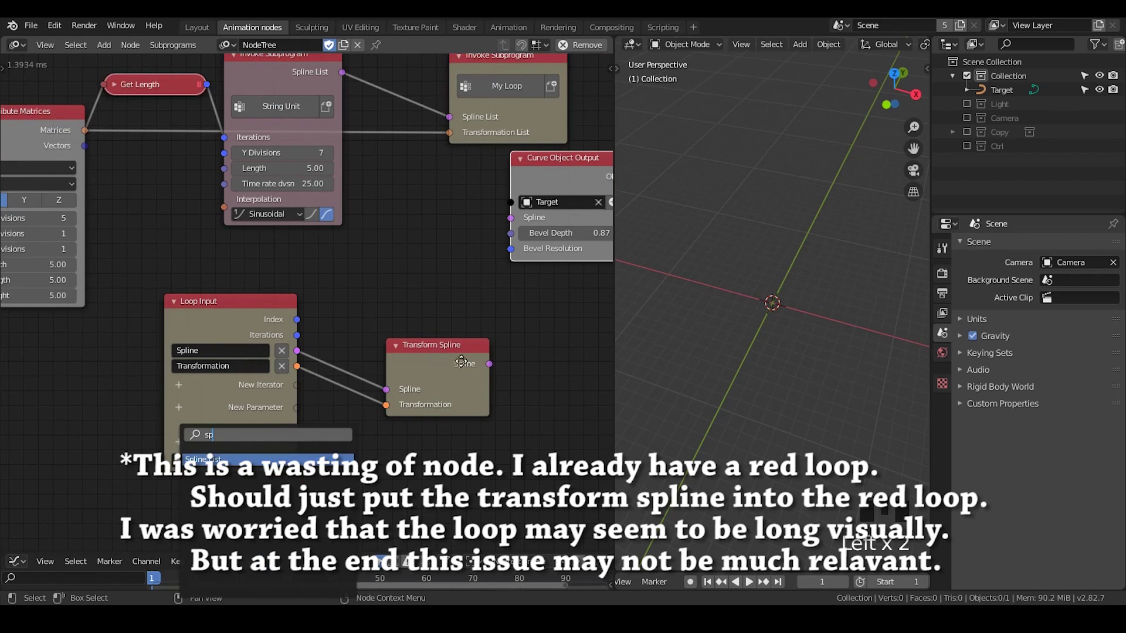
- Collect the transformed splines into a Spline List output and send it to the Target Curve Object Output
left_click(524, 342)
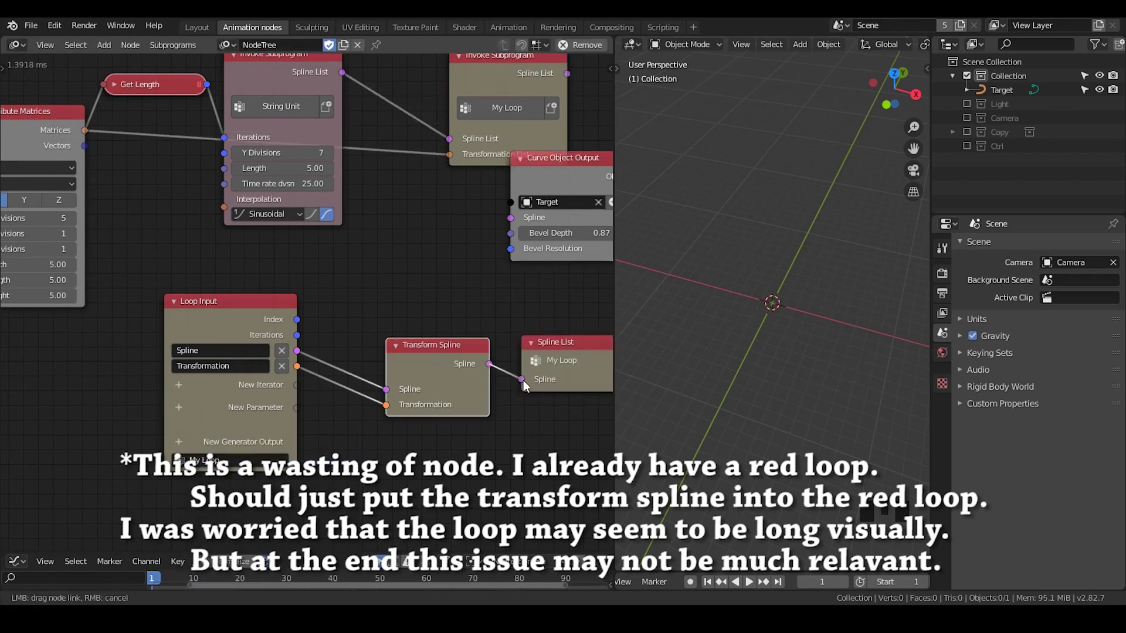
left_click(527, 312)
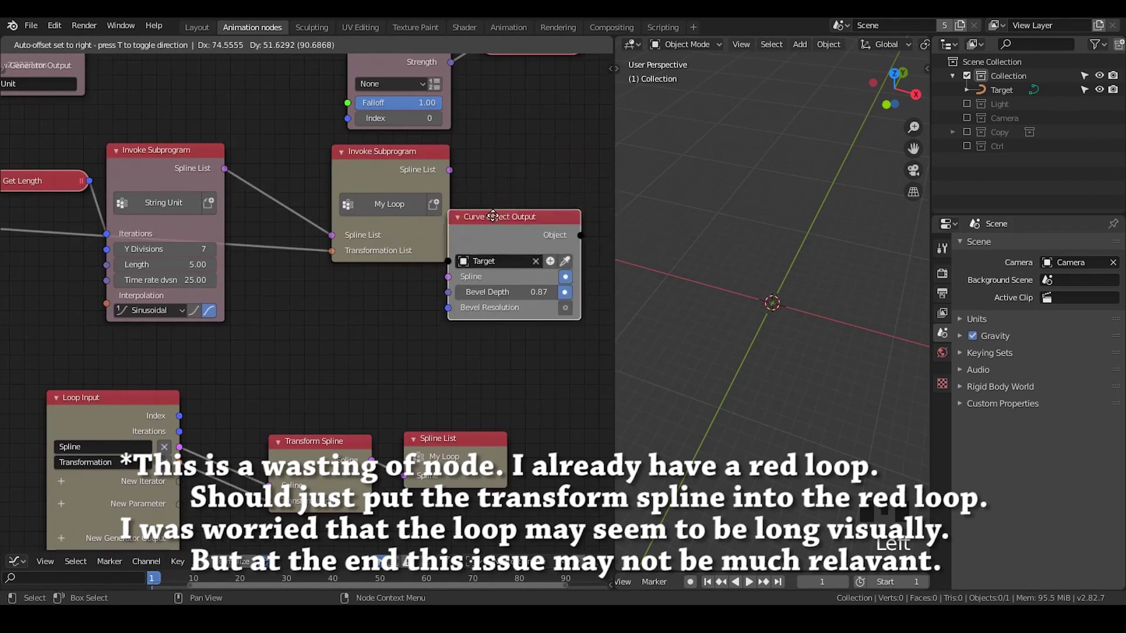
left_click(505, 221)
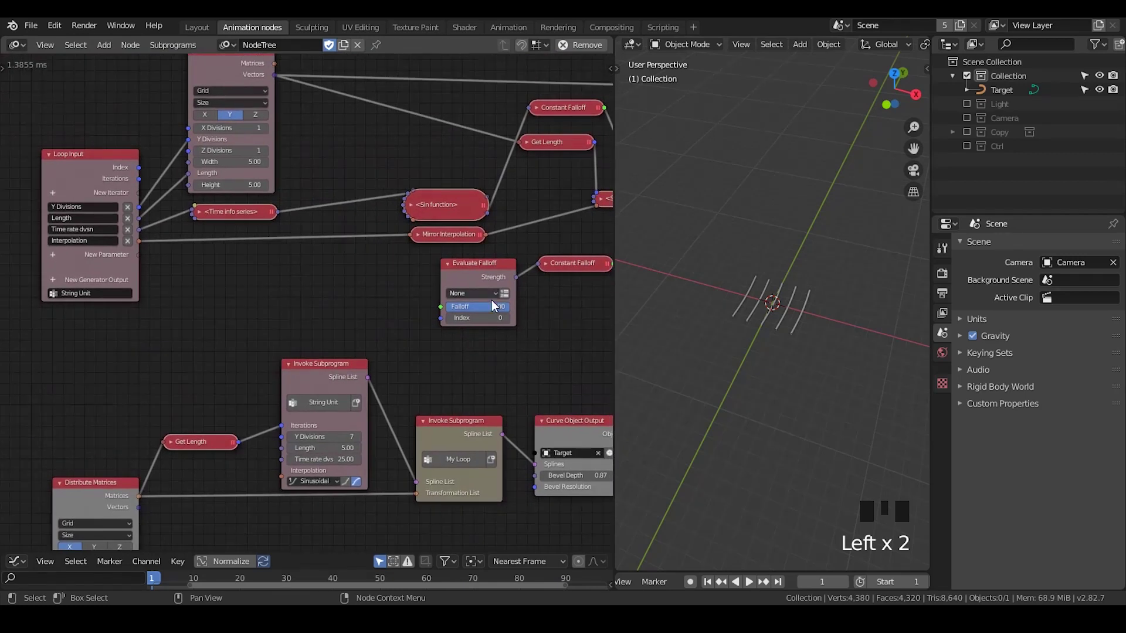
- Link the loop vector to the Evaluate Falloff location and the grid vectors to the loop's vector list
left_click_drag(484, 273, 296, 211)
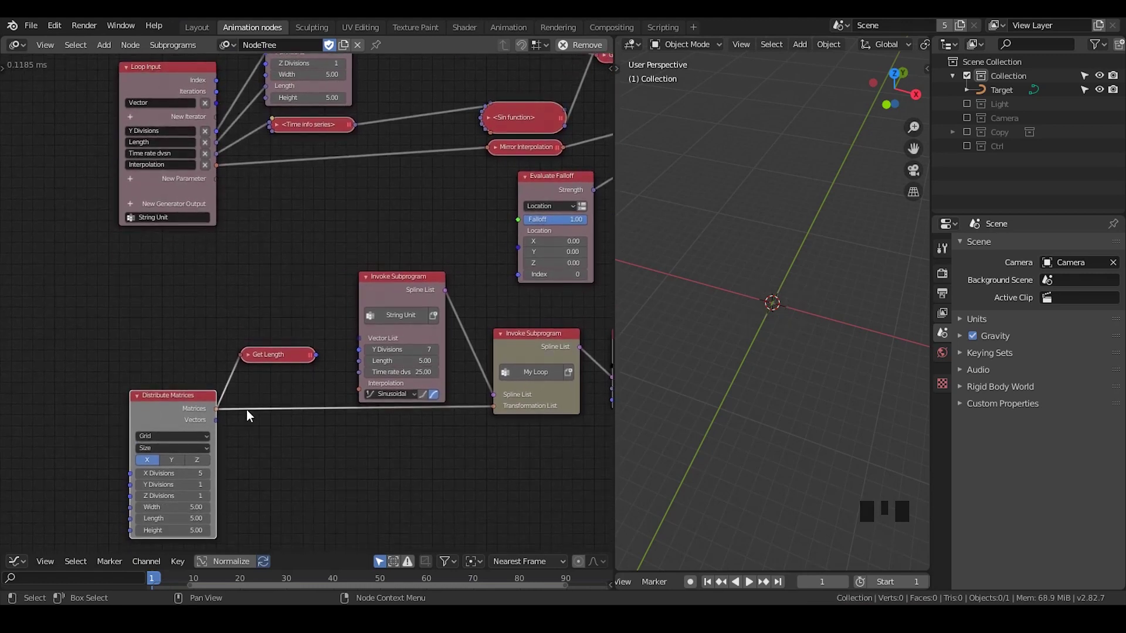
left_click_drag(421, 231, 480, 249)
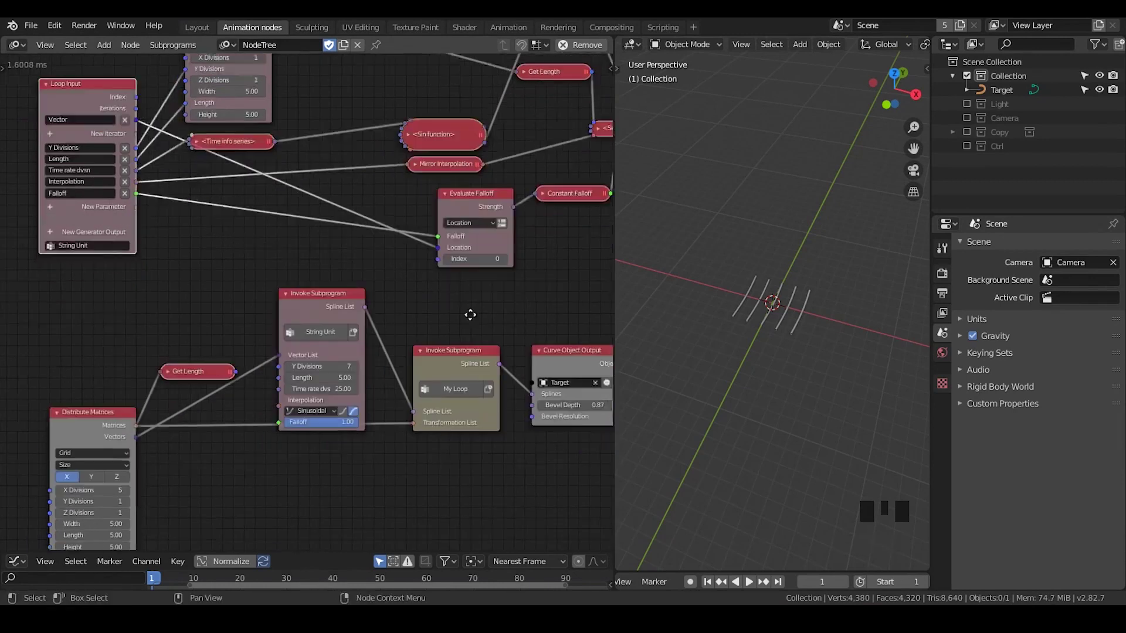
- Add an Object Controller Falloff node using the Controller empty feeding the String Unit Falloff input
left_click(938, 179)
left_click_drag(968, 152, 999, 166)
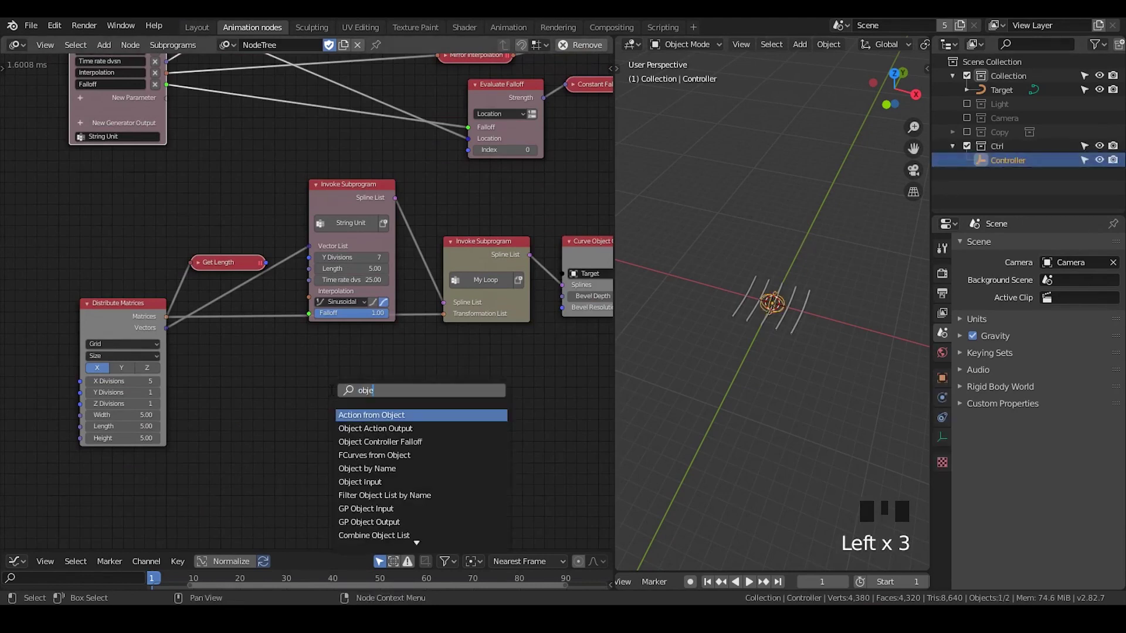
key("ctrl+a")
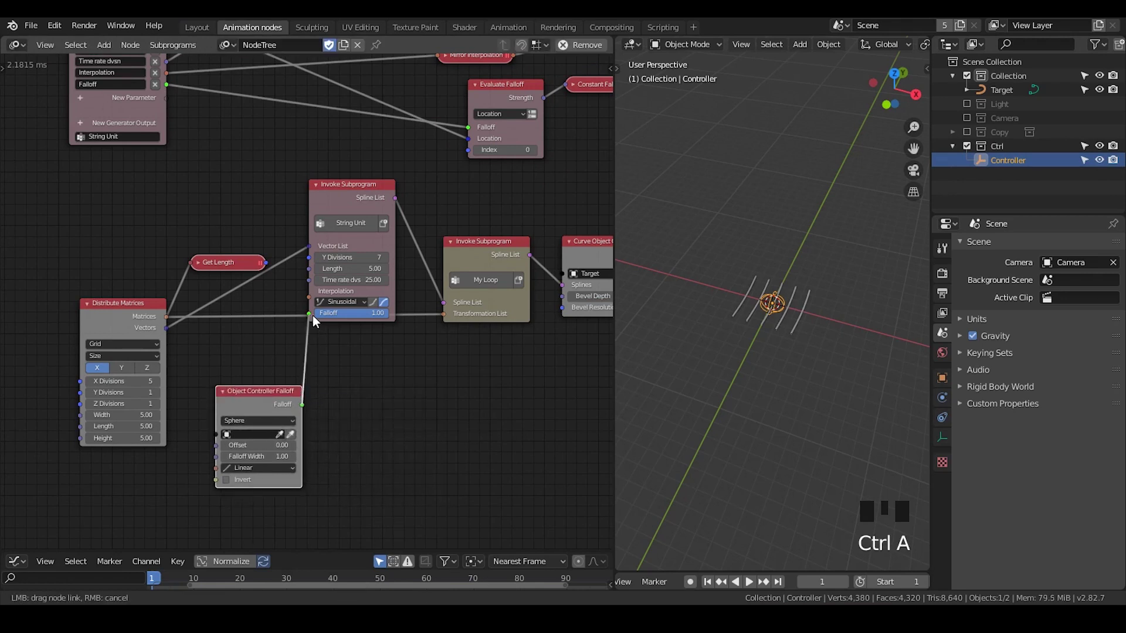
left_click_drag(285, 413, 276, 428)
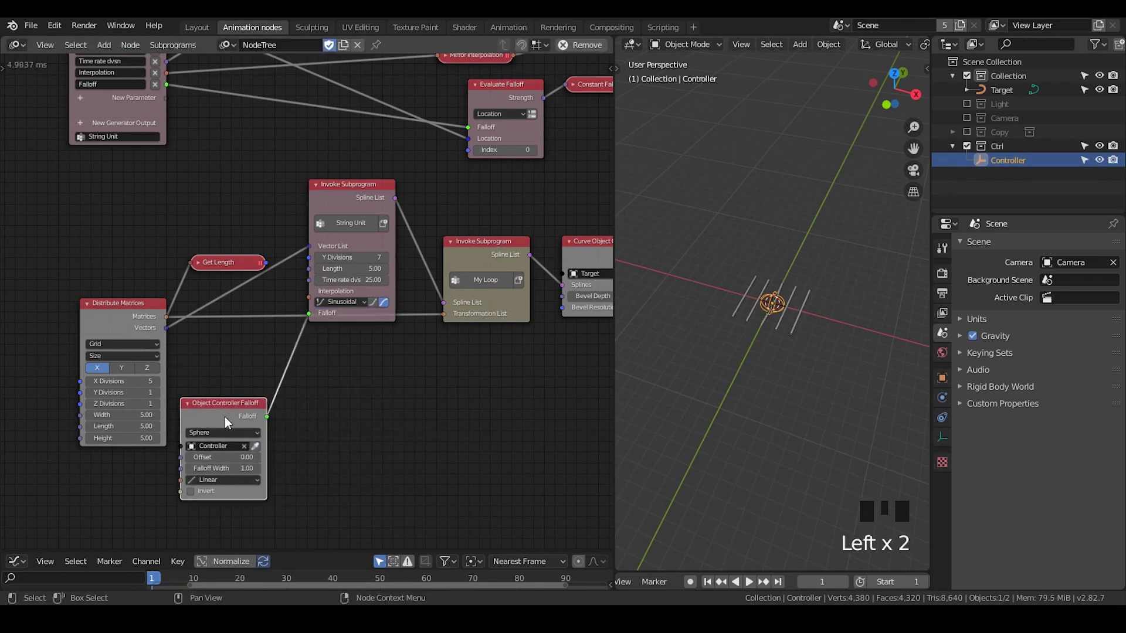
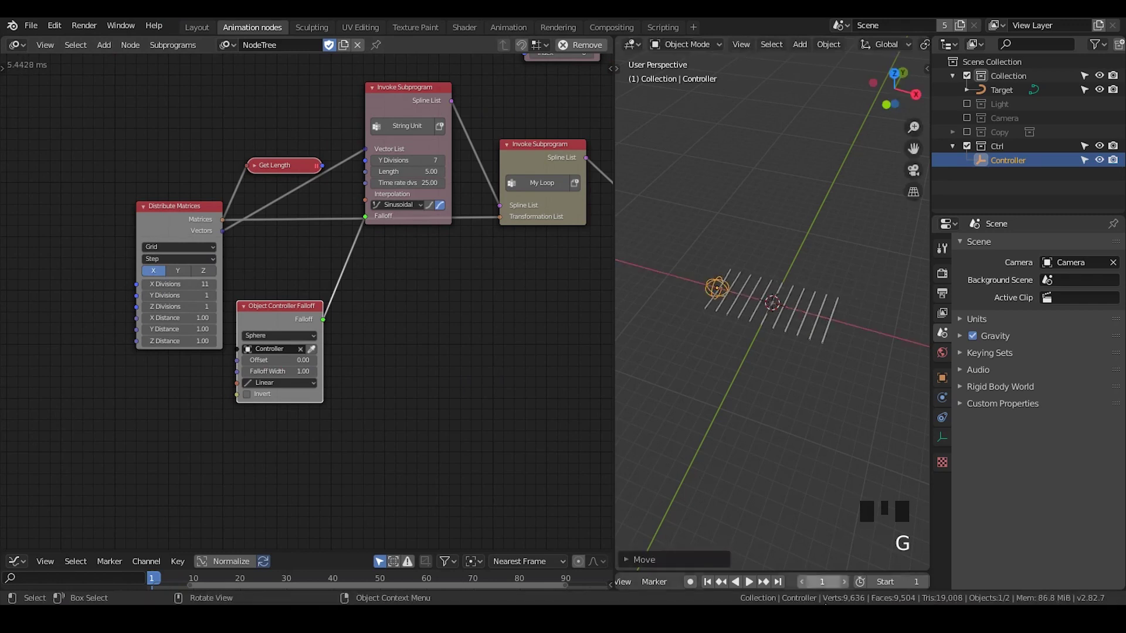
- Play the animation and move and scale the Controller sphere beside the curves to watch the falloff react
left_click(722, 588)
left_click_drag(753, 586, 751, 473)
scroll("up", 3)
scroll("down", 3)
scroll("up", 3)
scroll("down", 3)
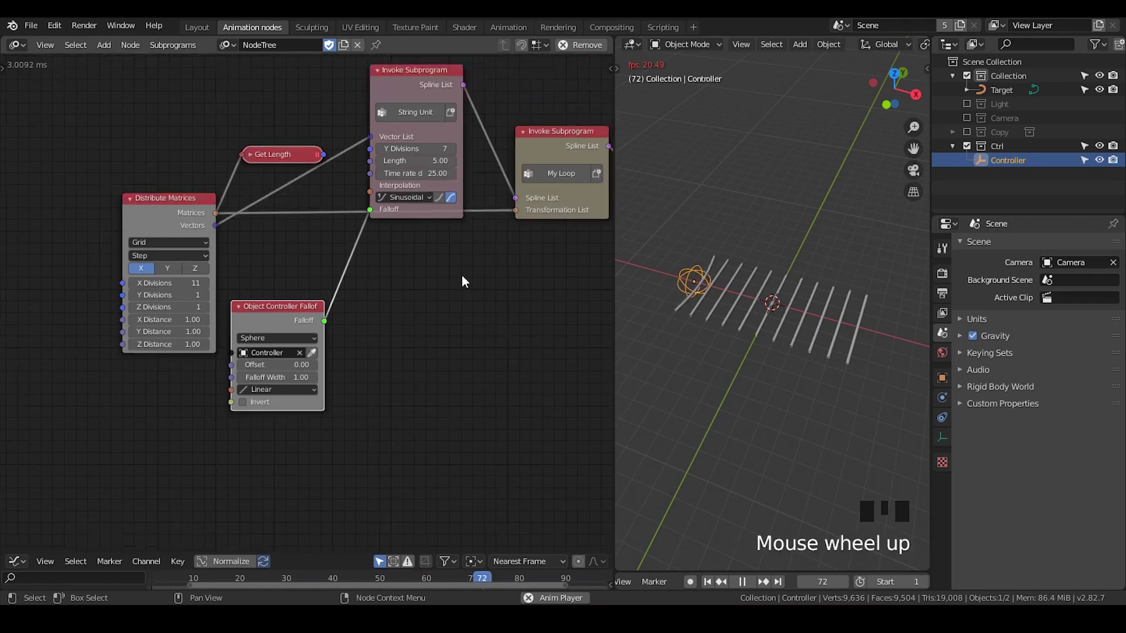
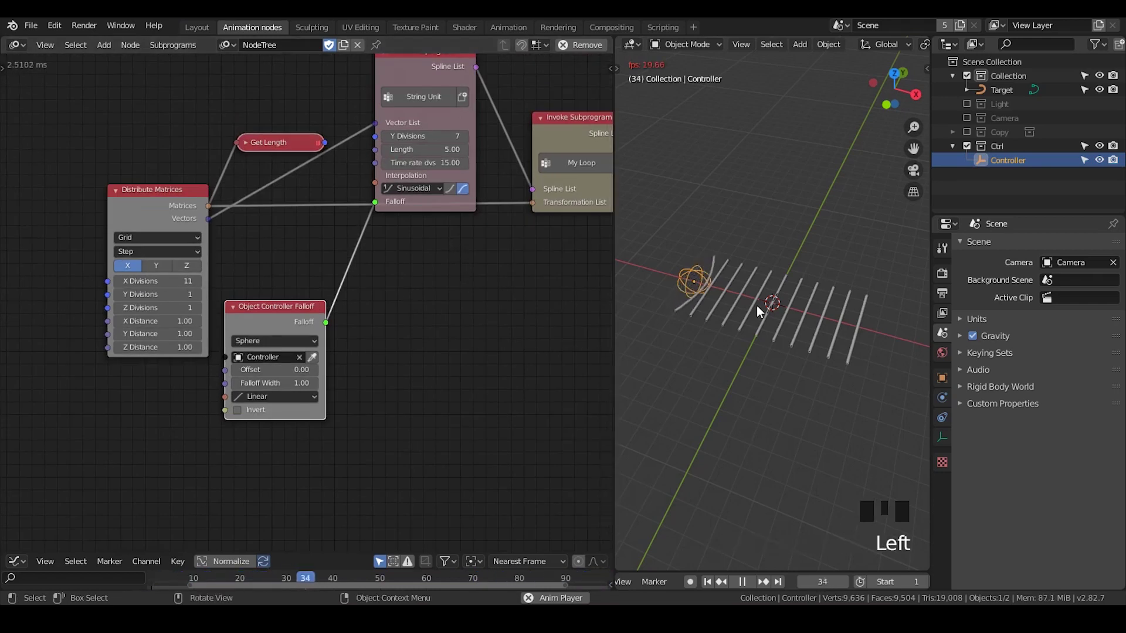
key("g")
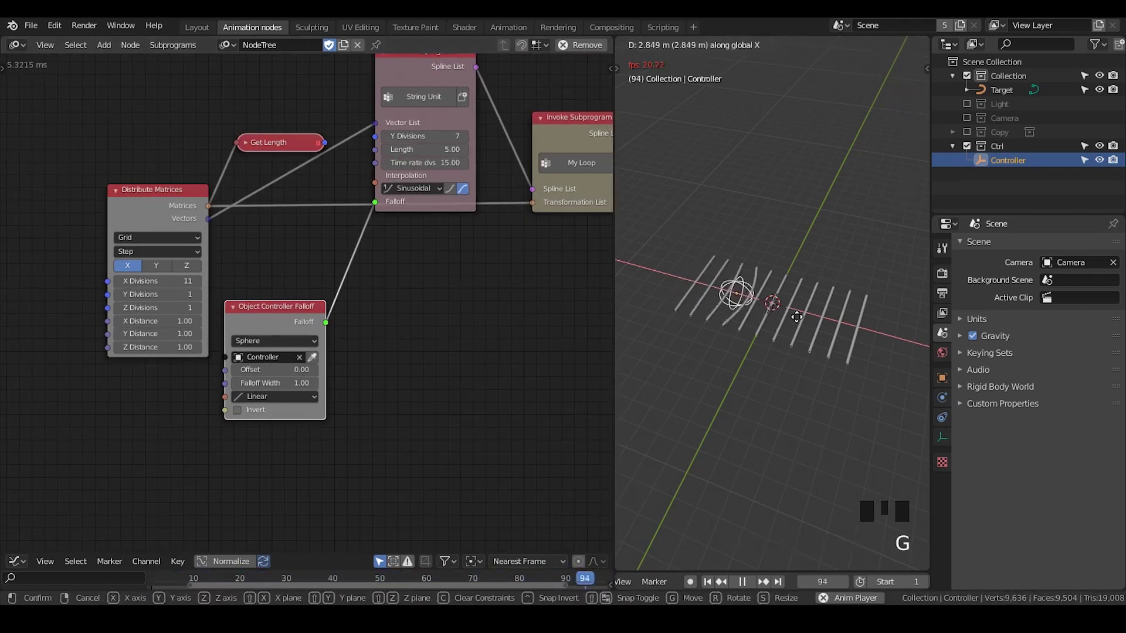
key("s")
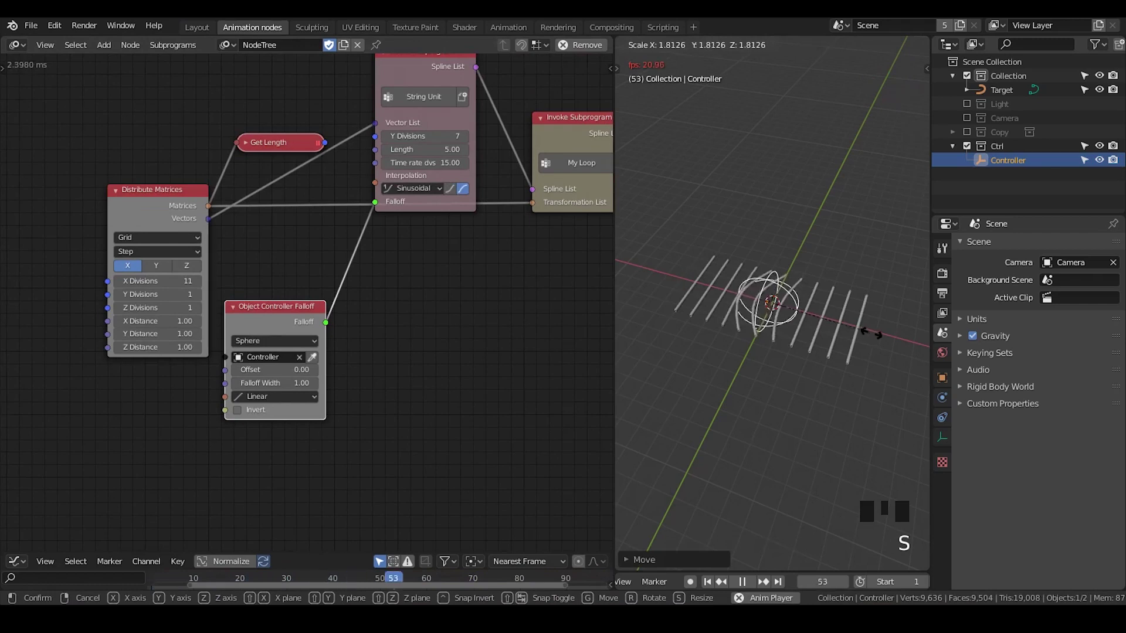
key("g")
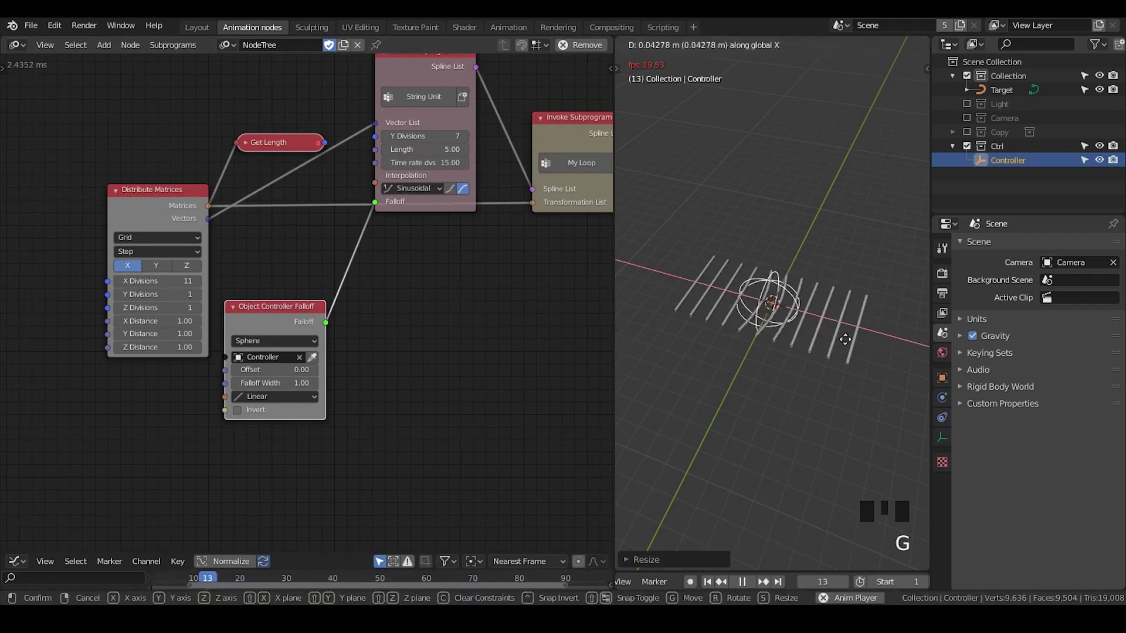
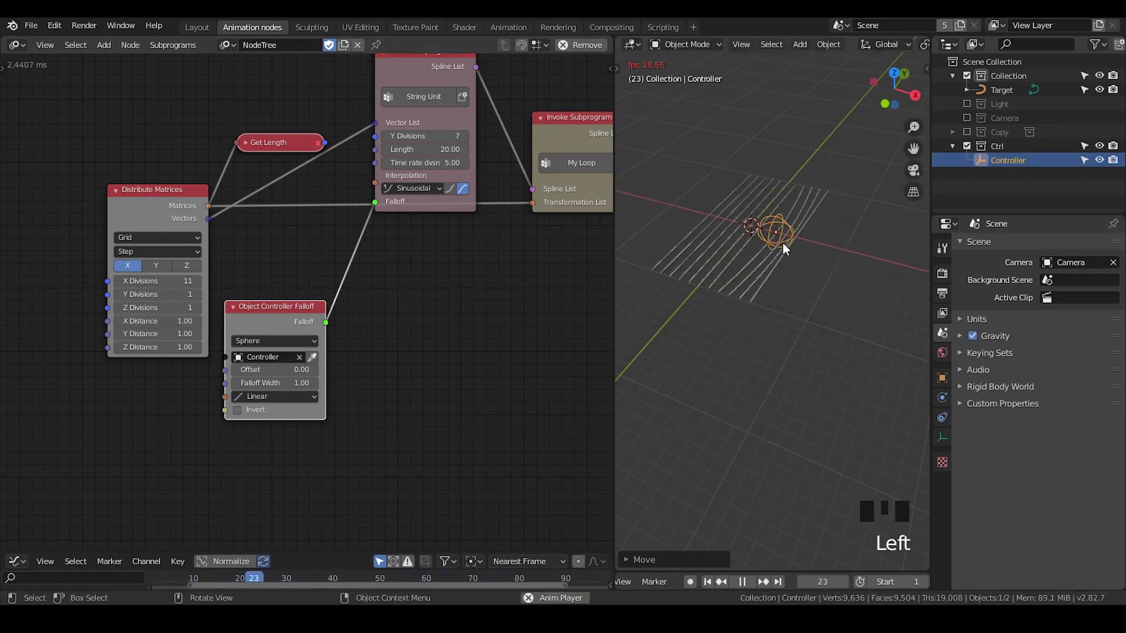
- Reset the curve X Distance to 1.00 and set the Falloff Width to 2.00
left_click(786, 247)
left_click(794, 248)
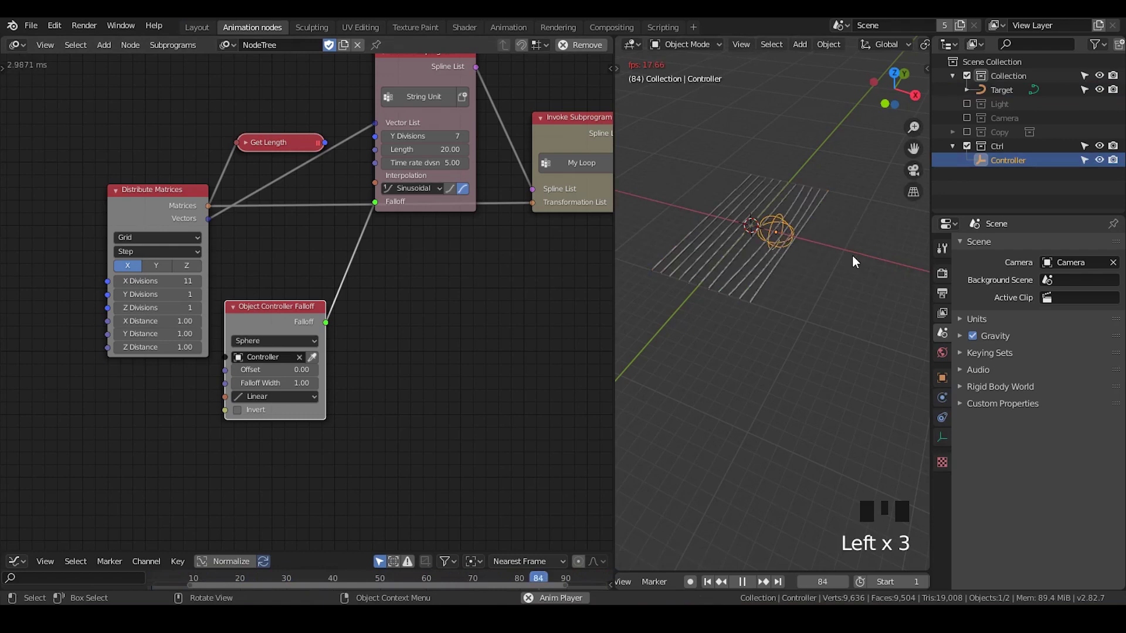
key("s")
key("g")
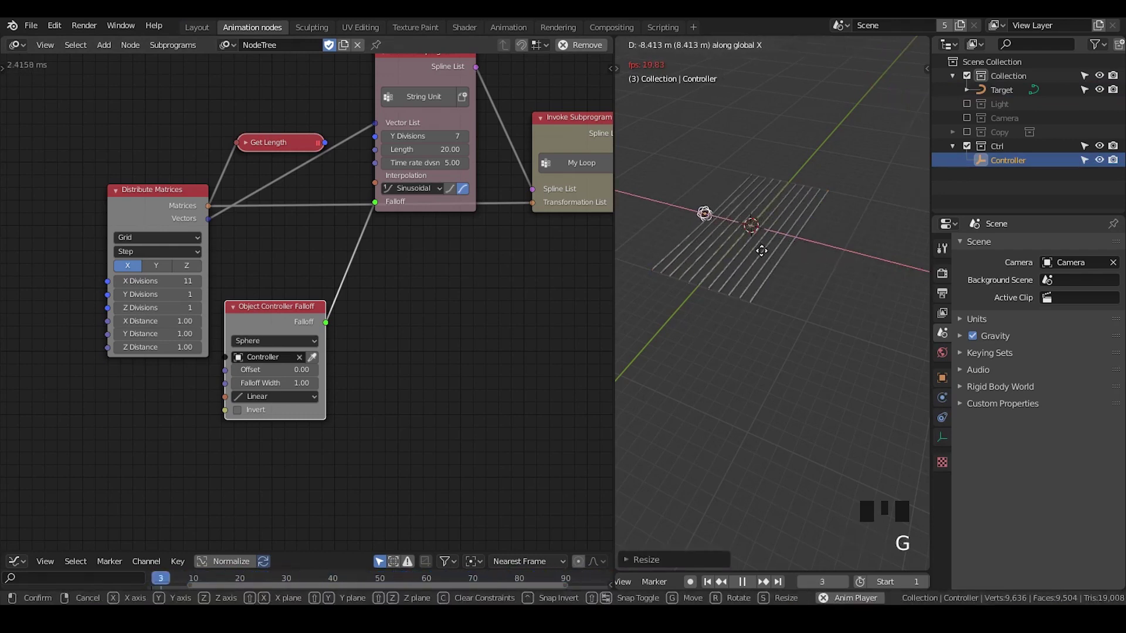
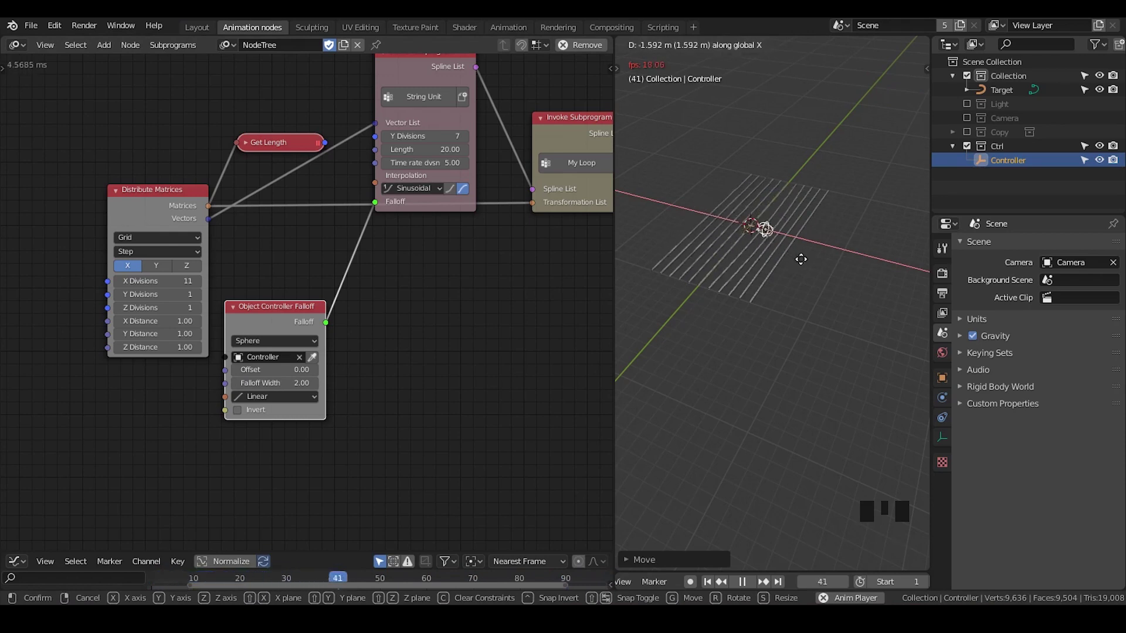
left_click_drag(814, 270, 800, 339)
scroll("up", 3)
scroll("down", 3)
scroll("up", 3)
scroll("down", 3)
middle_click(815, 339)
- Move the Controller sphere along the X axis beside the strands while the animation plays
left_click_drag(820, 324, 884, 300)
key("g")
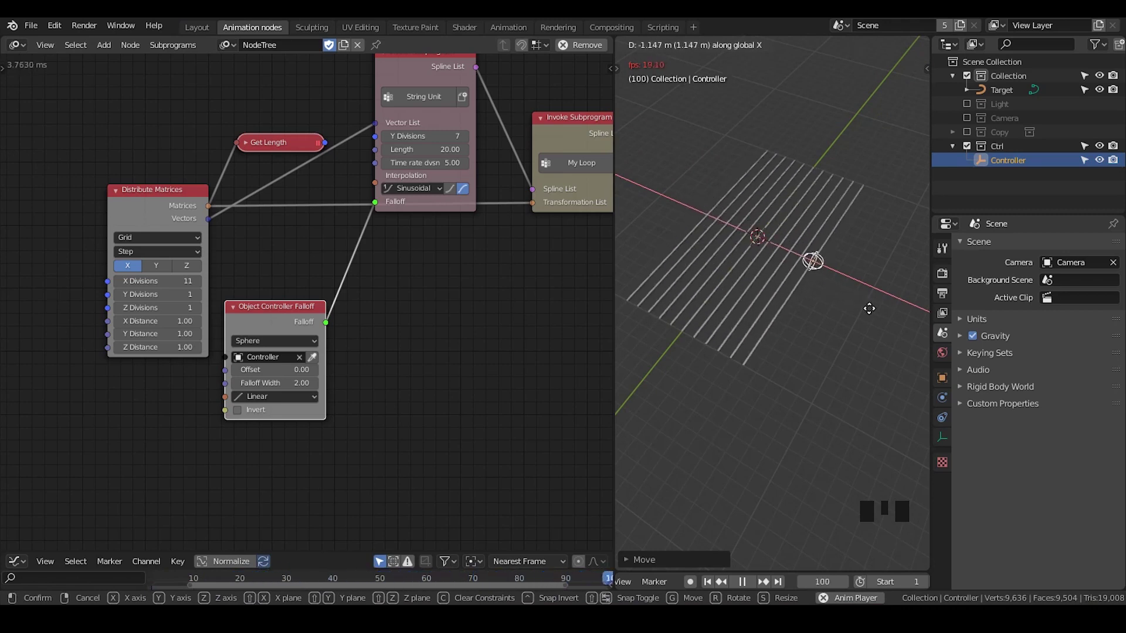
left_click_drag(538, 306, 446, 324)
scroll("down", 3)
middle_click(484, 296)
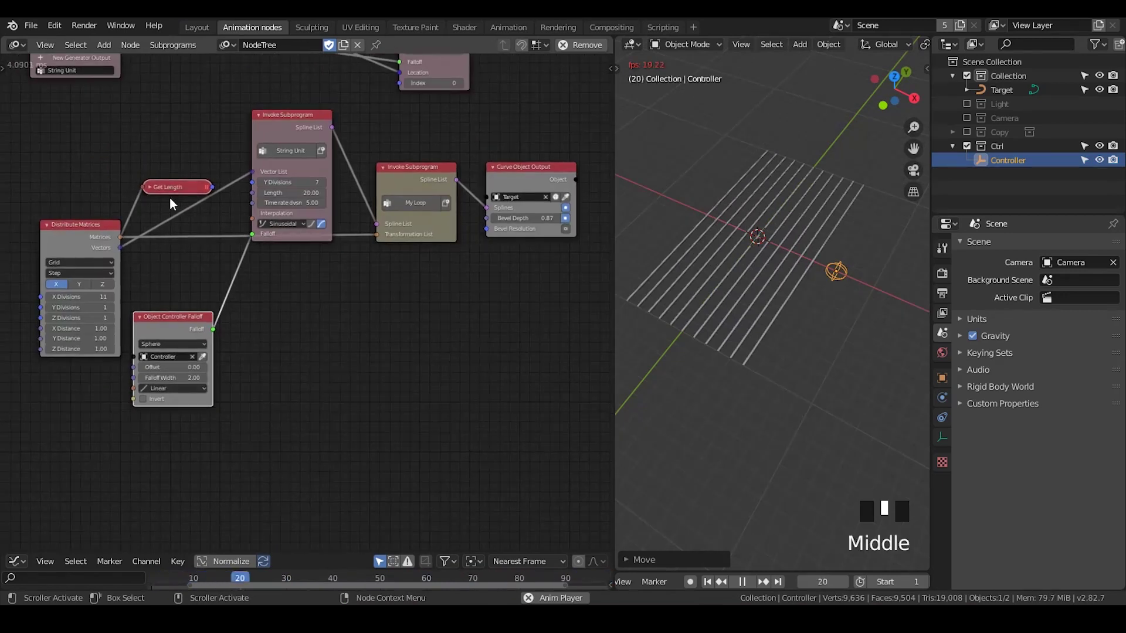
left_click(169, 199)
key("x")
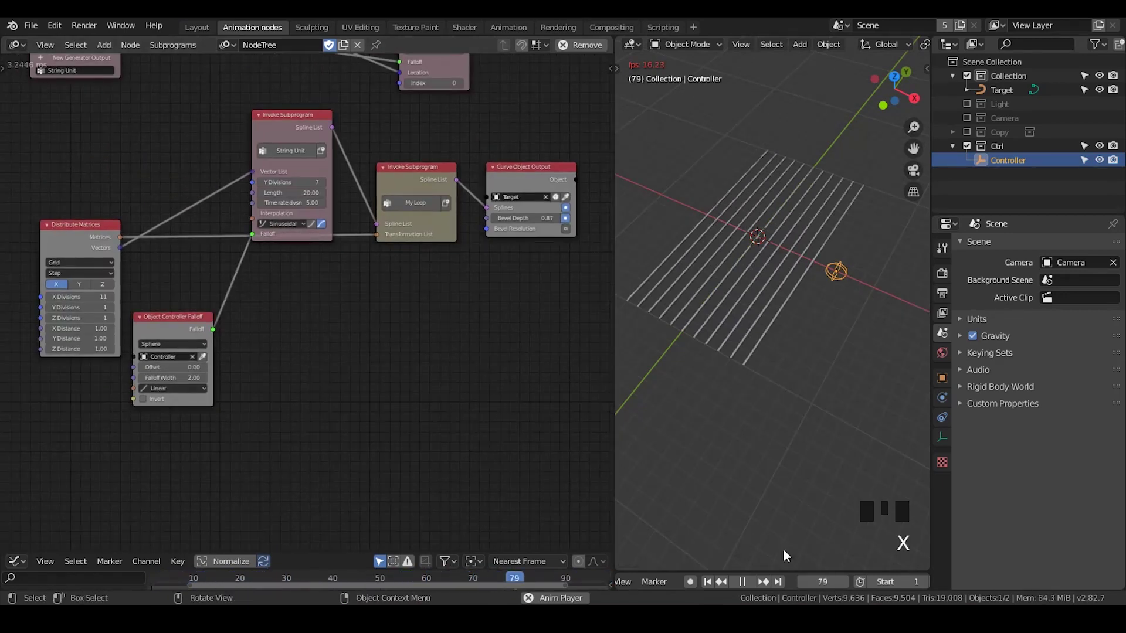